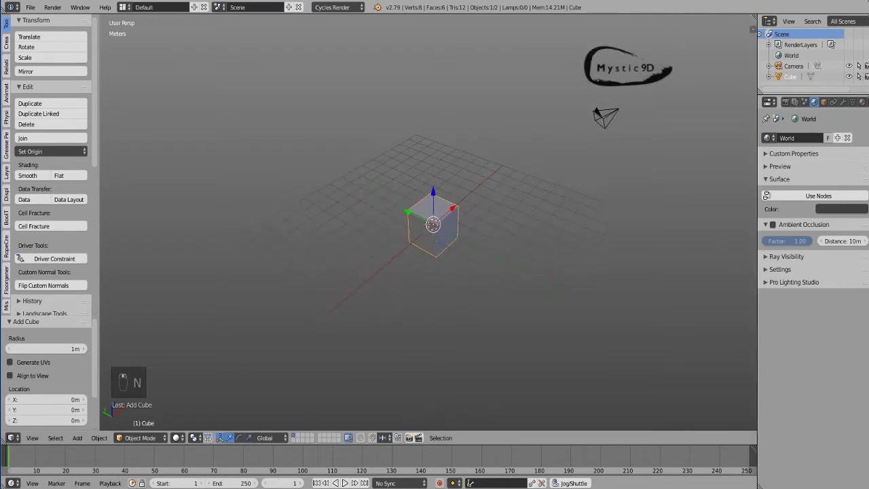
- Scale the default cube along X into a long, flat rectangular bar
key("w")
key("r")
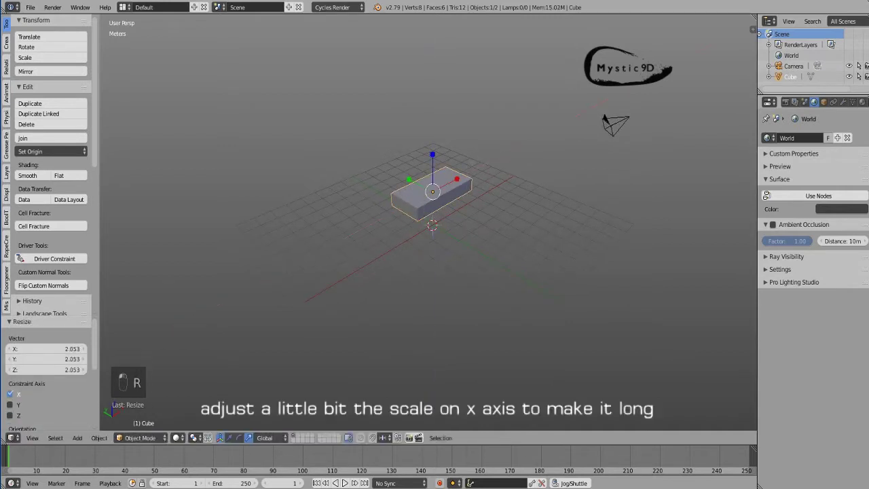
key("shift+s")
key("alt+q")
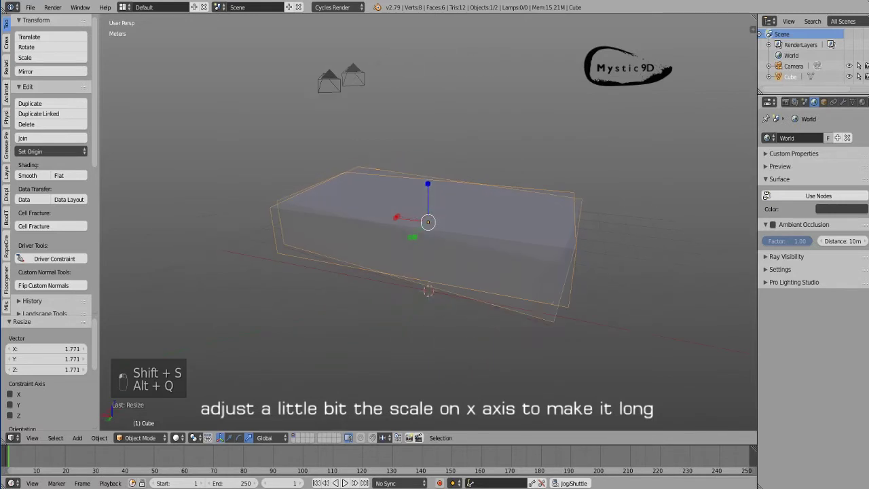
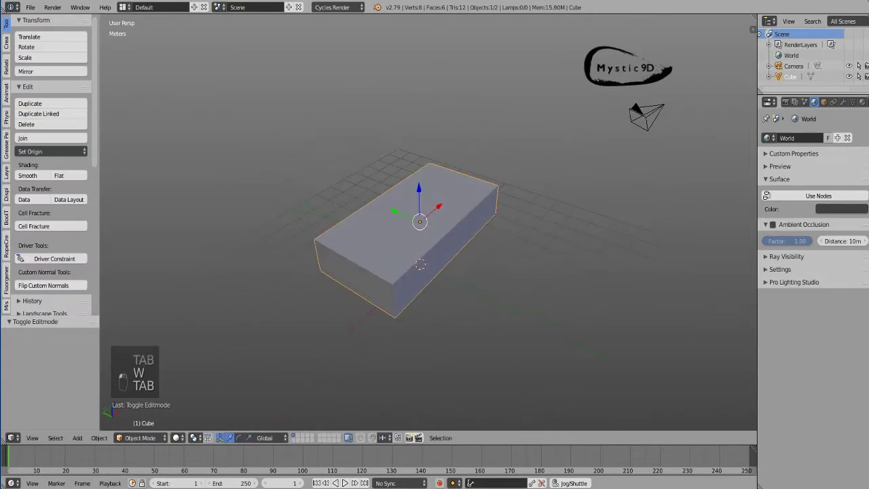
- Enter Edit Mode on the bar to raise its top face for more thickness
key("Tab")
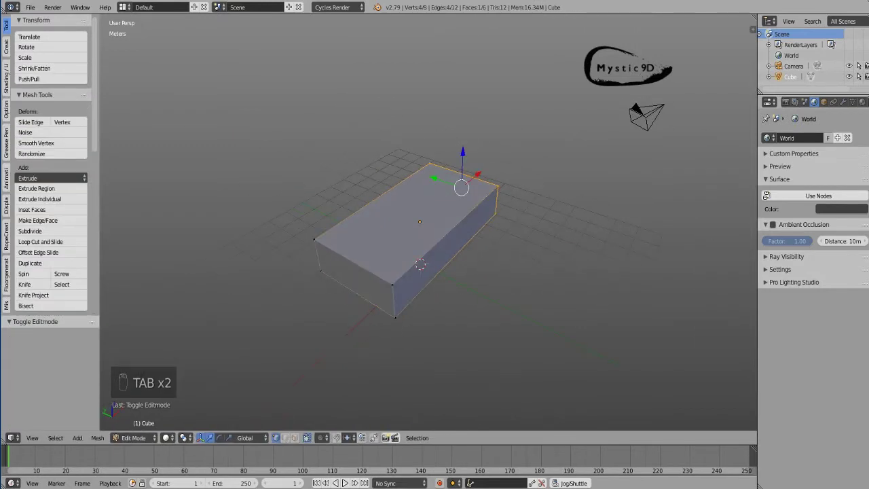
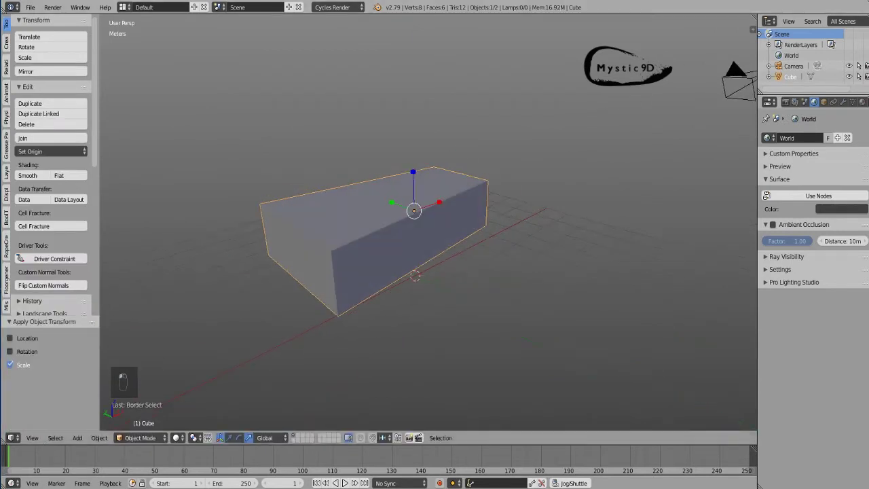
- Switch to edge selection and bevel all the bar's edges with 3 segments
key("w")
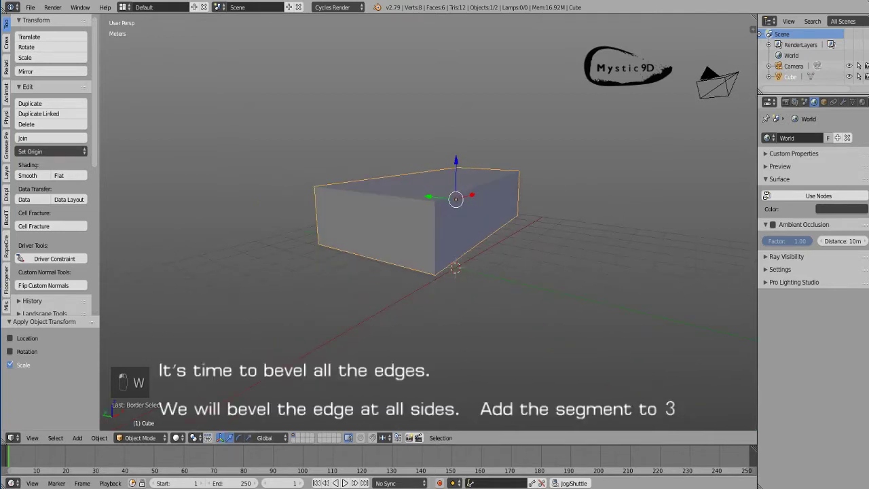
key("Tab")
key("ctrl+Tab")
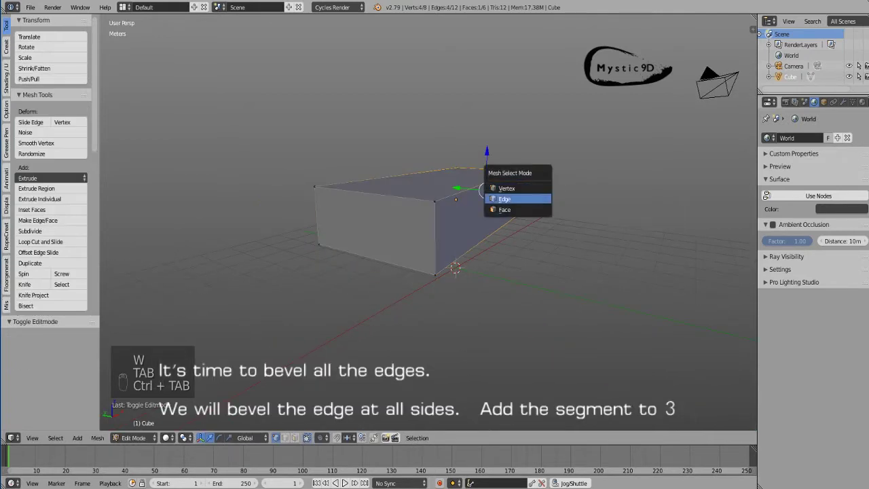
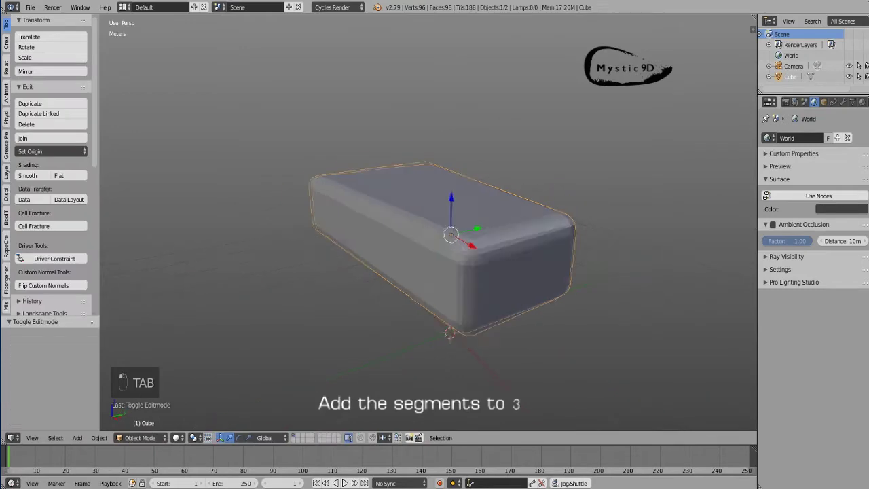
key("Tab")
- Scale one end's vertices along the Y axis
key("z")
key("z")
key("r")
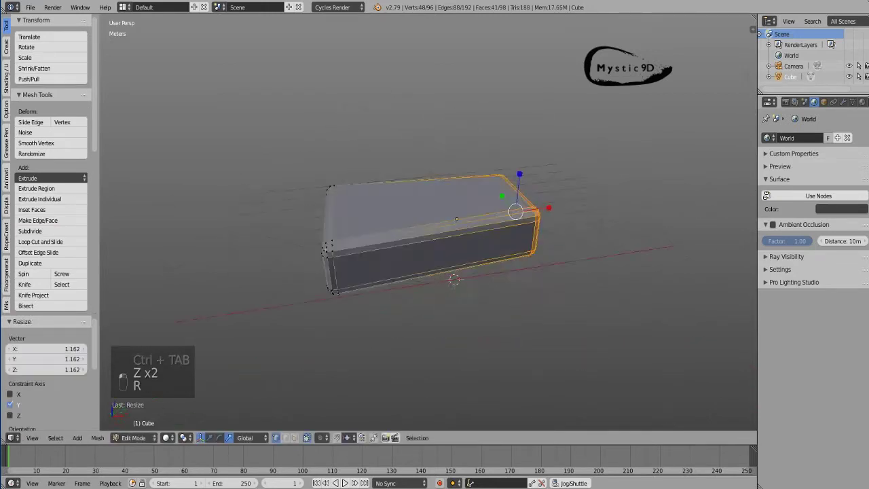
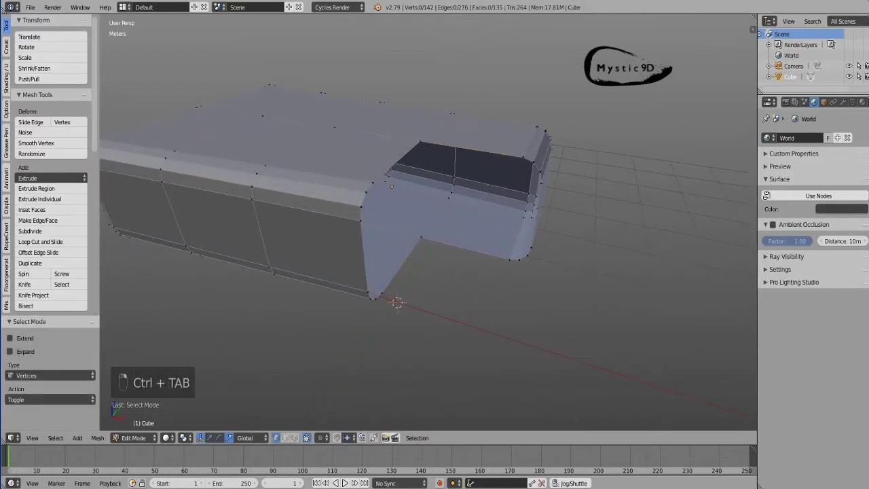
- Cap the open bite at the bar's end with a grid fill
key("alt+f")
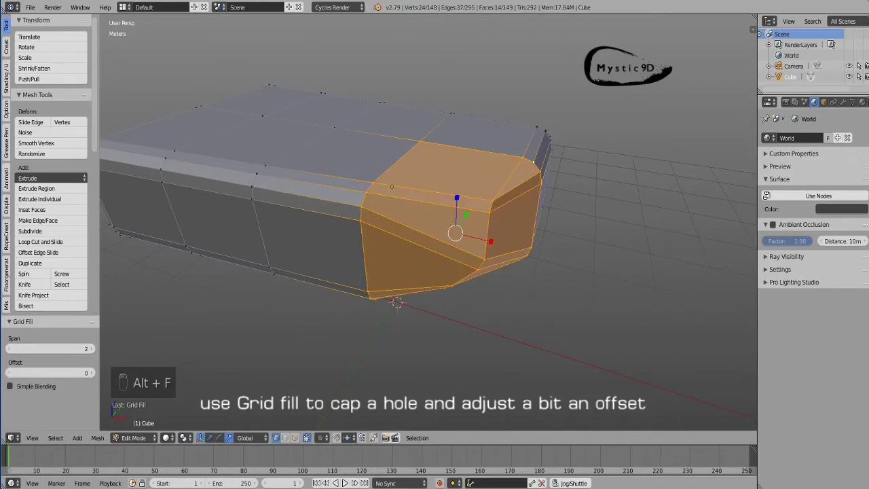
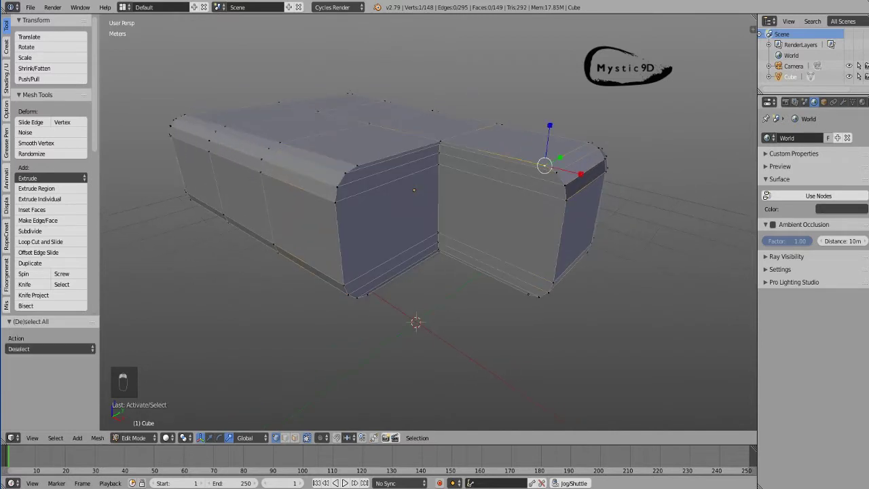
- In vertex select, join the first vertex pairs across the bite's inner walls with new edges
key("shift+v")
key("q")
key("shift+v")
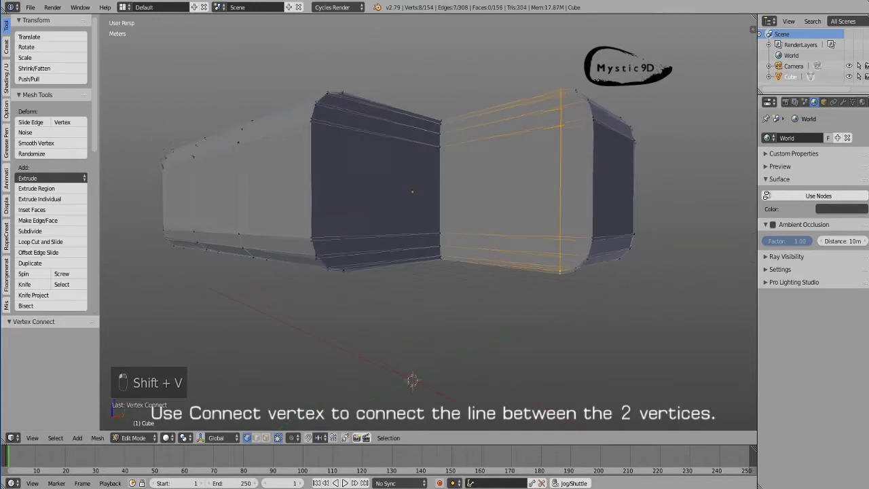
key("a")
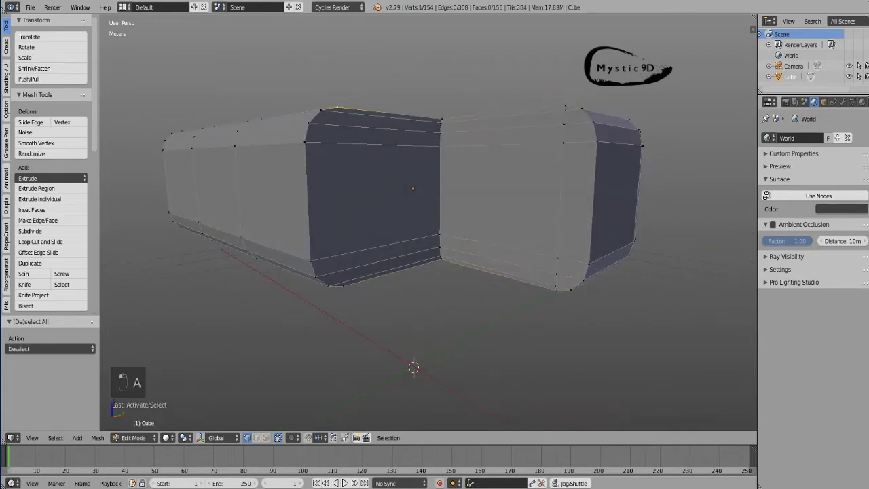
key("shift+v")
key("a")
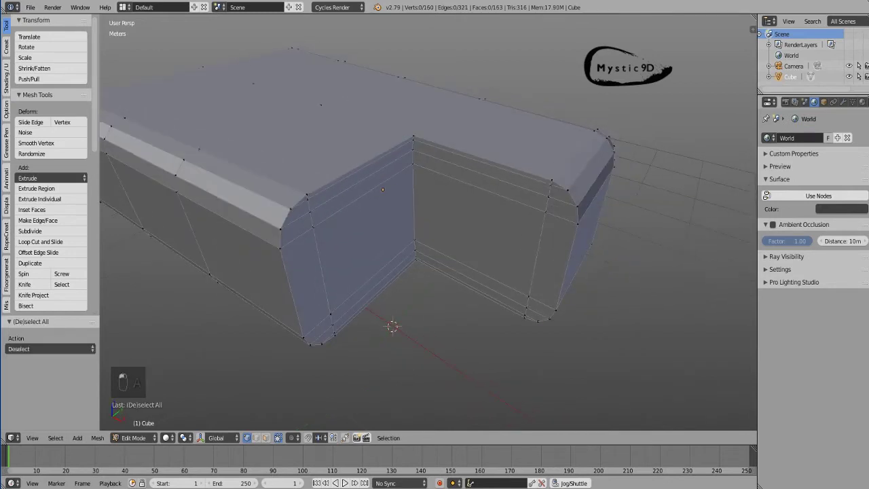
- Join the remaining vertex pairs to match the bevel rings, then return to edge selection
key("shift+v")
key("shift+v")
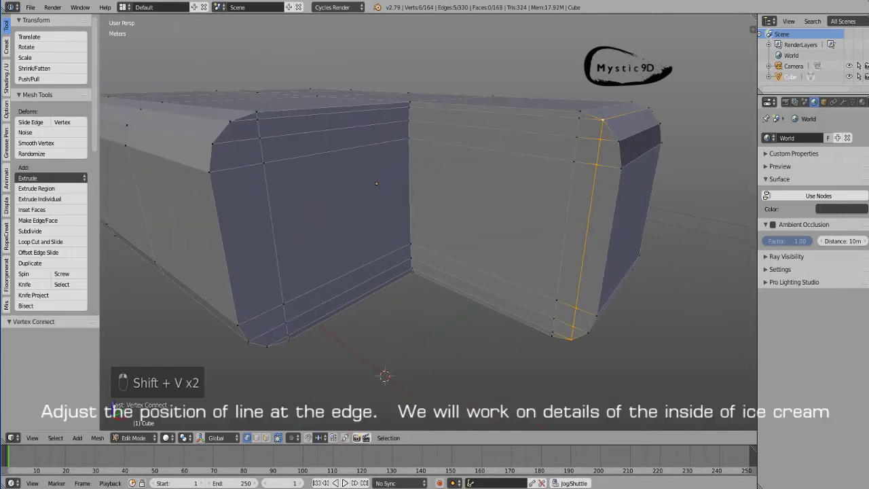
key("shift+v")
key("a")
key("ctrl+Tab")
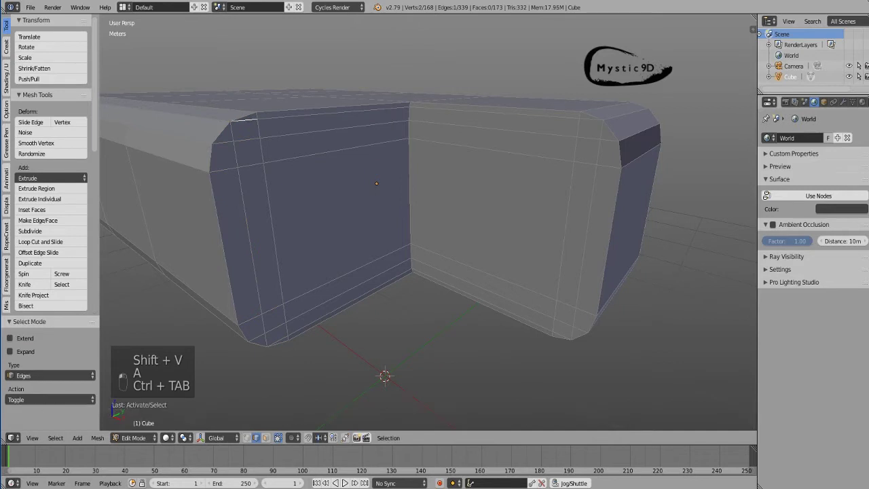
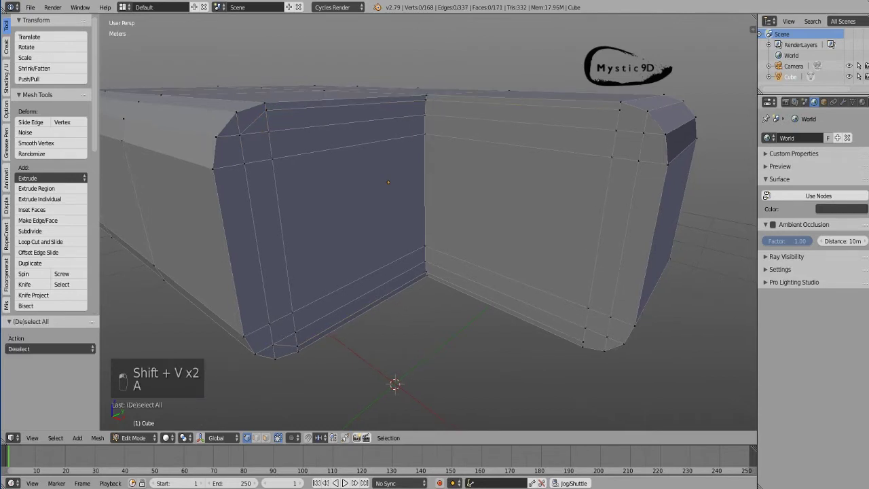
- Add a loop cut on the bite's inner wall and subdivide the selected edges
key("shift+v")
key("shift+v")
key("a")
key("ctrl+r")
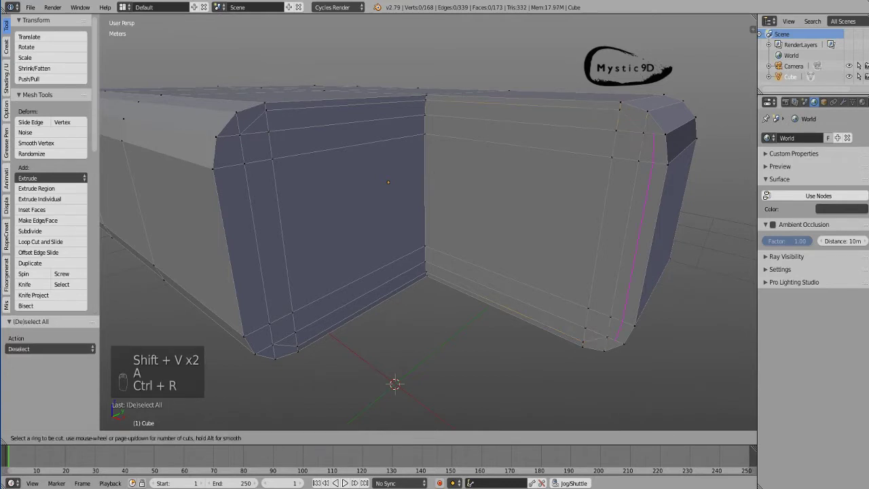
key("ctrl+Tab")
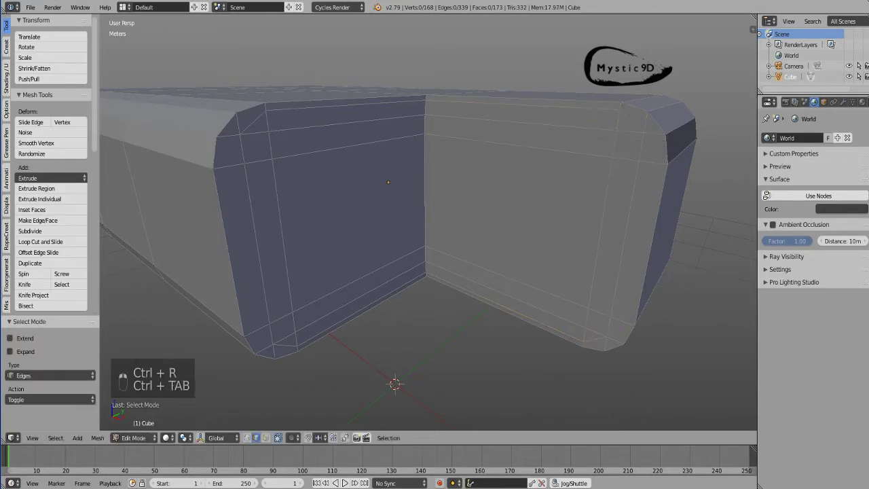
key("alt+x")
key("a")
key("alt+x")
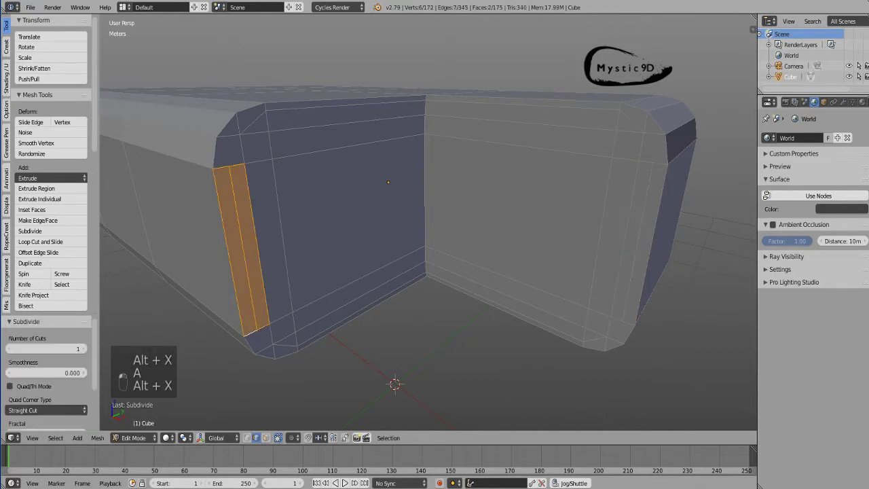
- Connect further vertex pairs along the rounded corner strips of the bite's walls
key("ctrl+Tab")
key("shift+v")
key("a")
key("shift+v")
key("a")
key("shift+v")
key("a")
key("shift+v")
key("a")
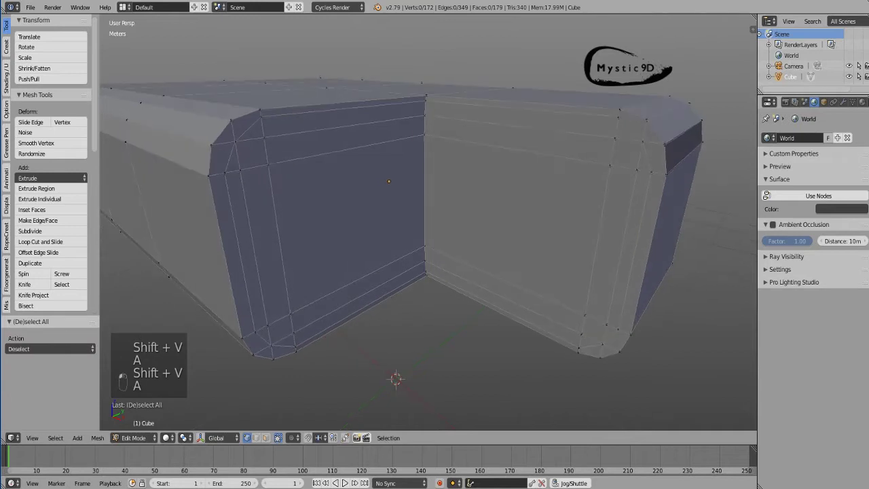
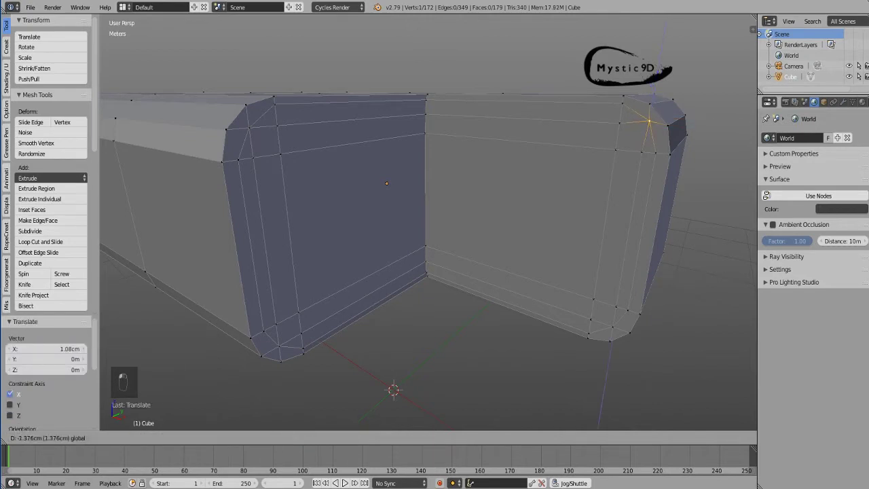
- Nudge the bite's bottom corner vertex down into the rounded profile and select the top edge loop
key("a")
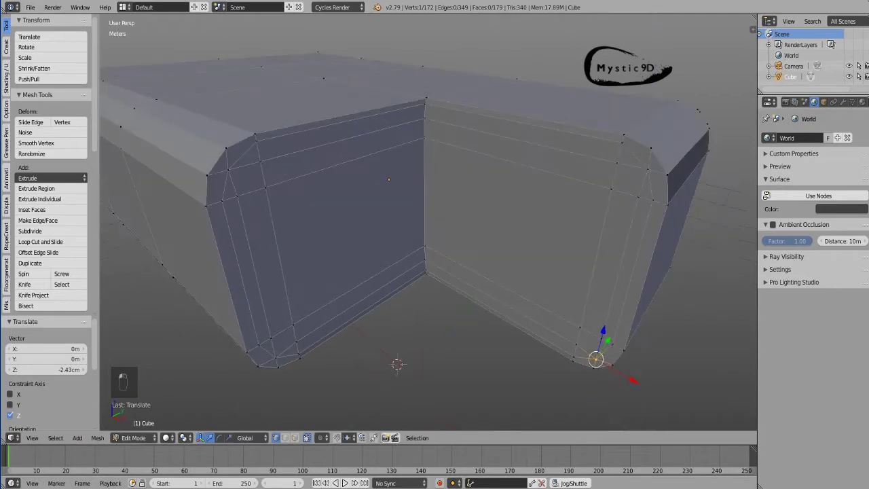
key("ctrl+Tab")
key("ctrl+Tab")
key("a")
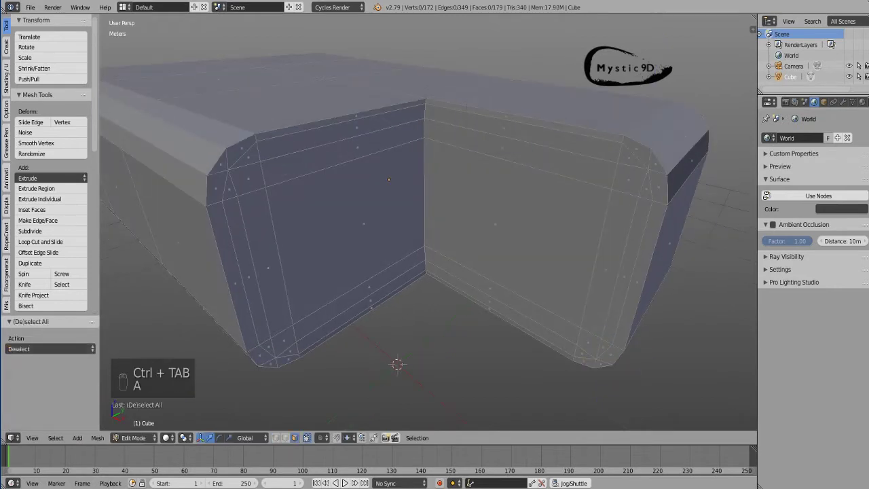
key("ctrl+Tab")
key("a")
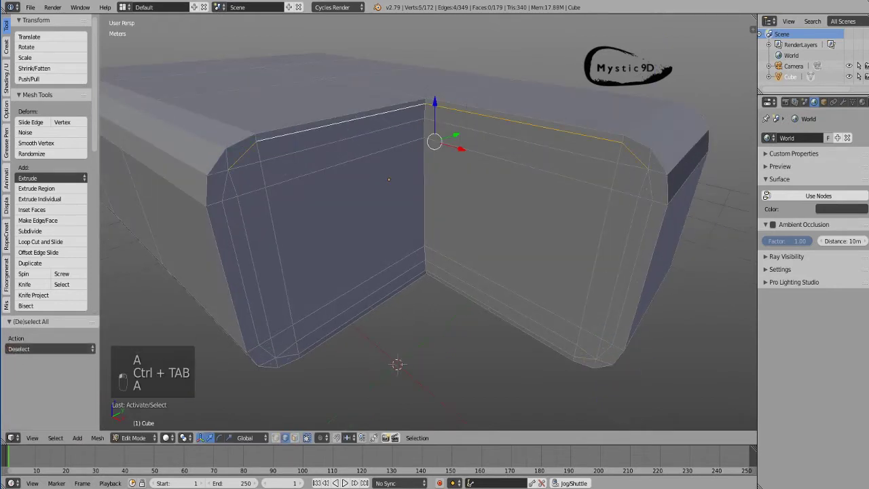
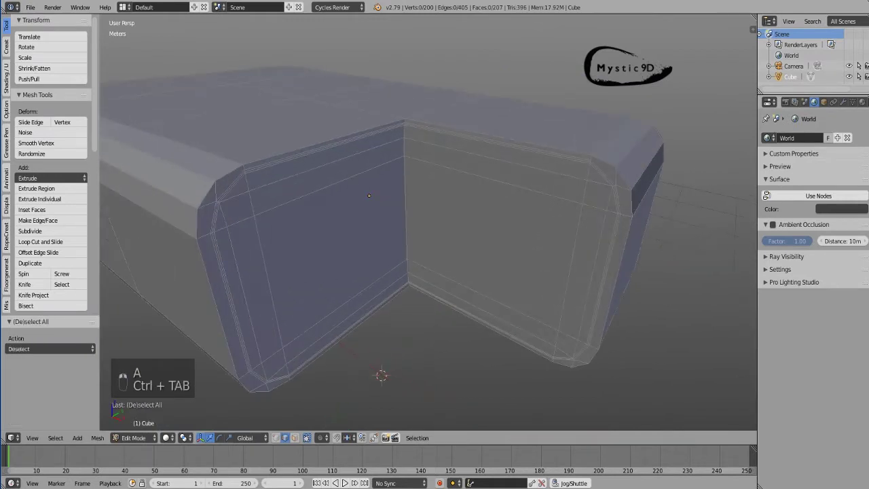
- Push the bite's inner vertical corner edge with Shrink/Flatten to refine the notch
key("a")
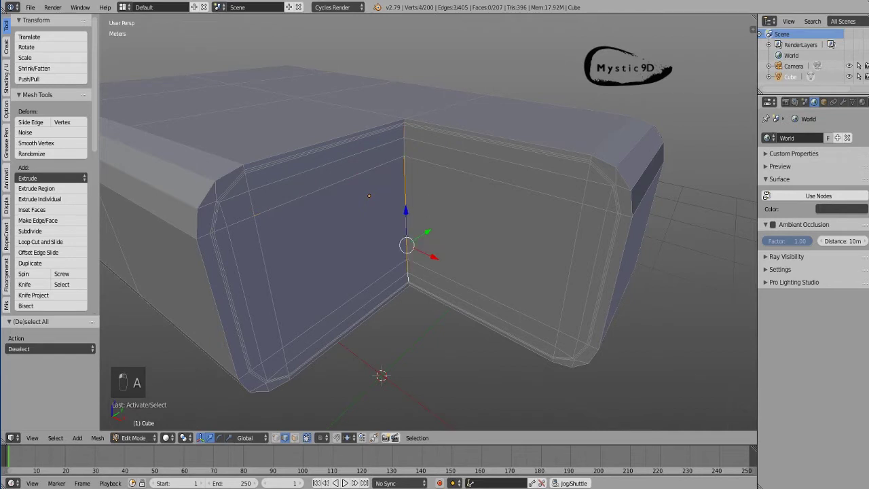
key("c")
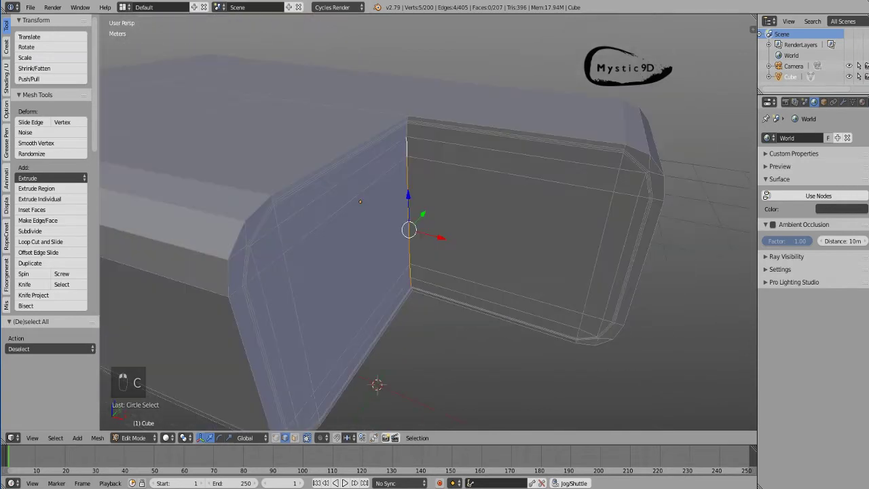
key("alt+e")
key("alt+w")
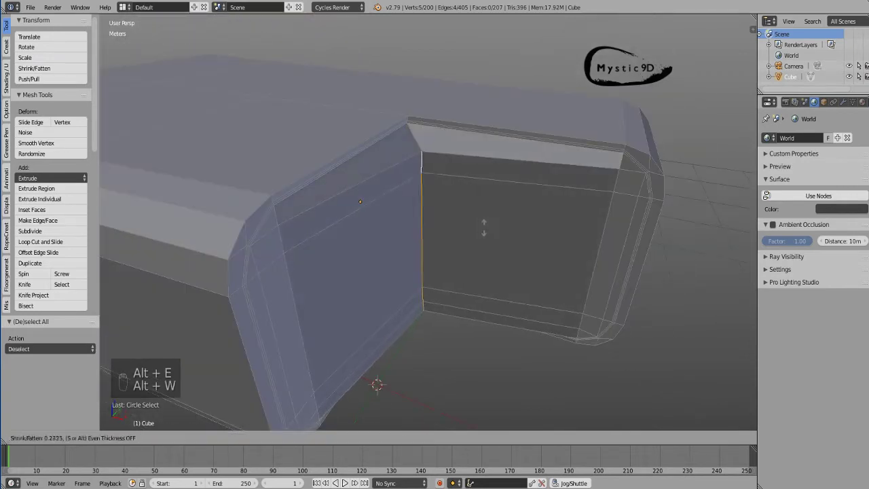
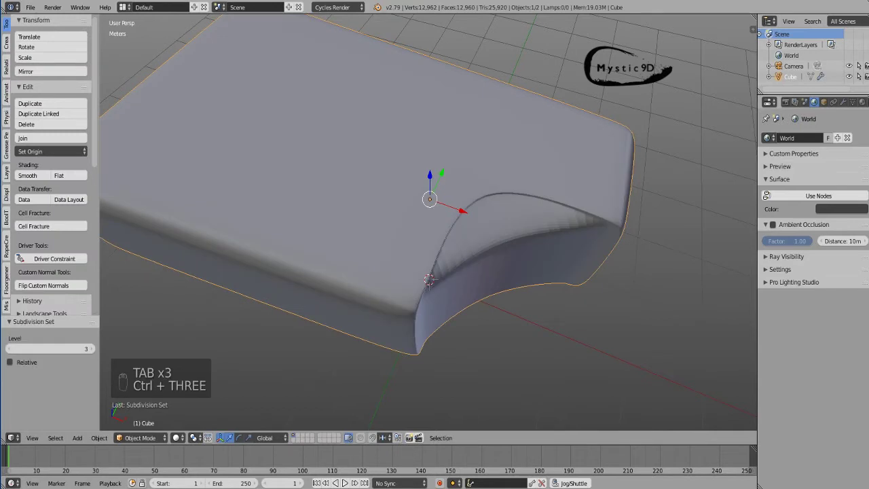
- Add a level-3 Subdivision Surface with smooth shading and return to Edit Mode
key("ctrl+3")
key("w")
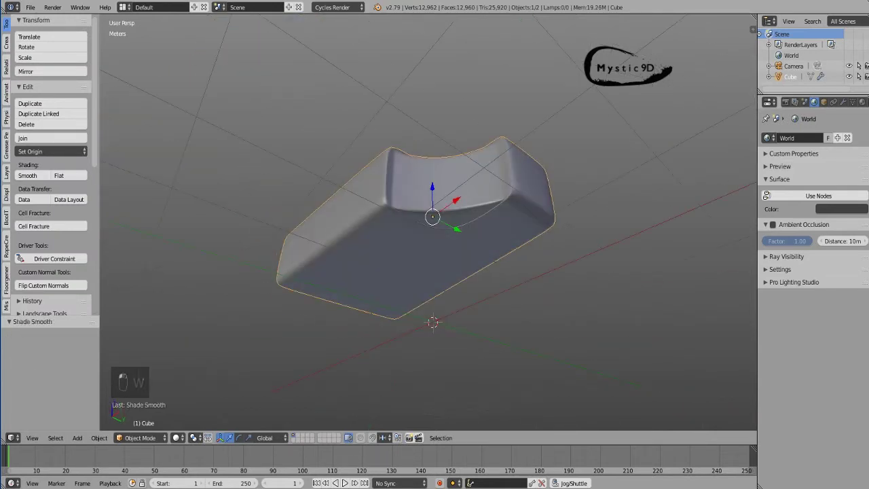
key("Tab")
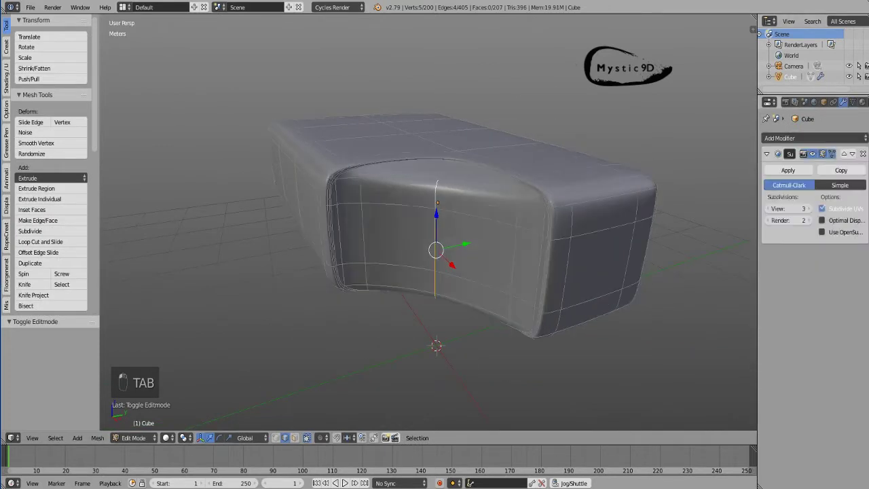
- Add loop cuts across the bar and check the result in Object Mode
key("a")
key("ctrl+r")
key("ctrl+r")
key("a")
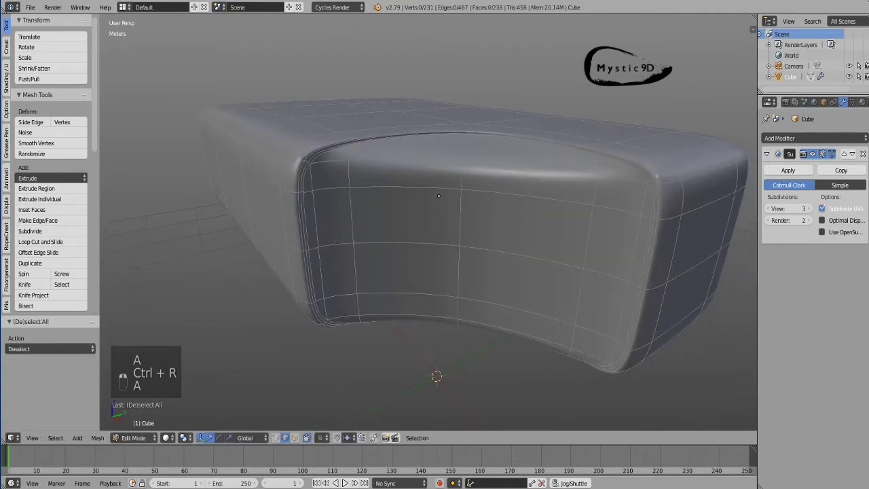
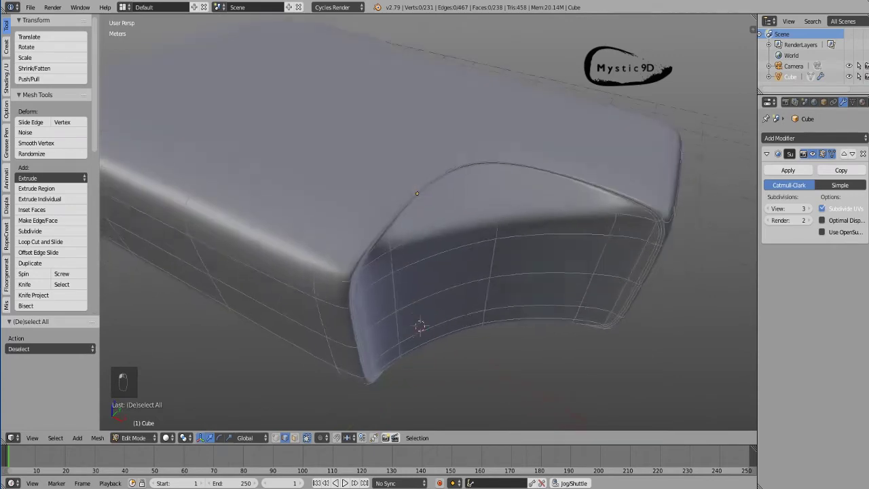
key("Tab")
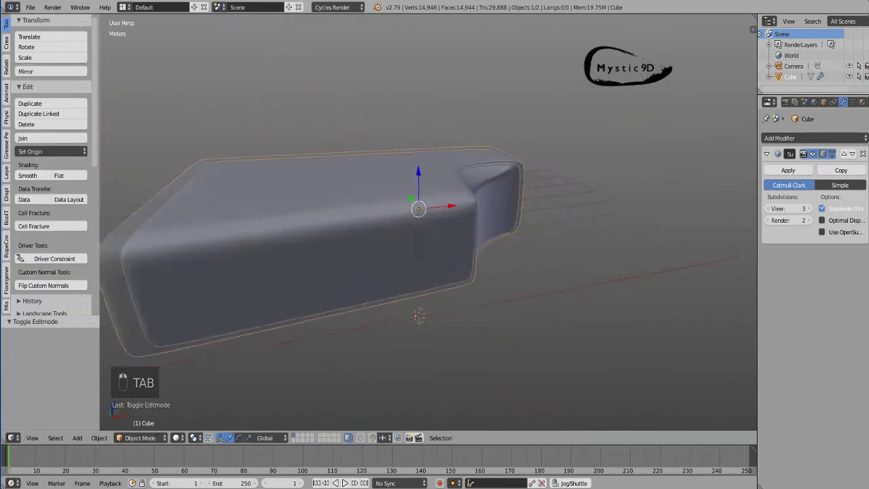
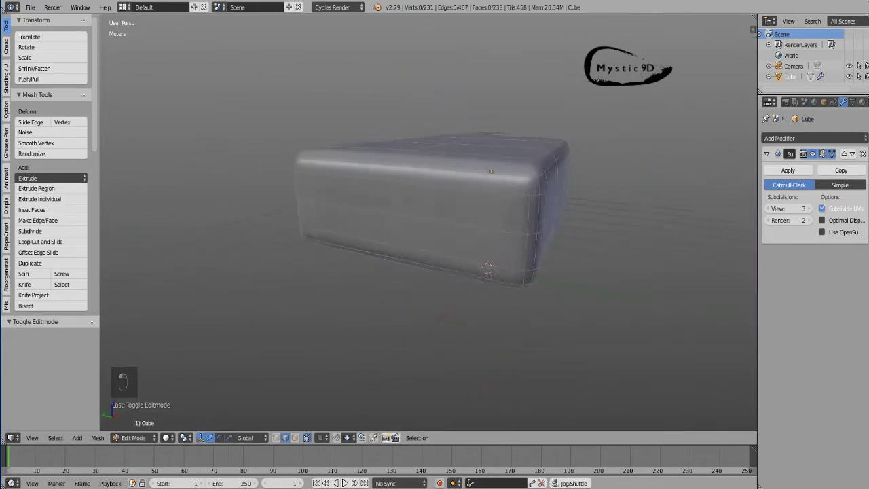
- Add horizontal loops across the bar's side viewed face-on
key("ctrl+r")
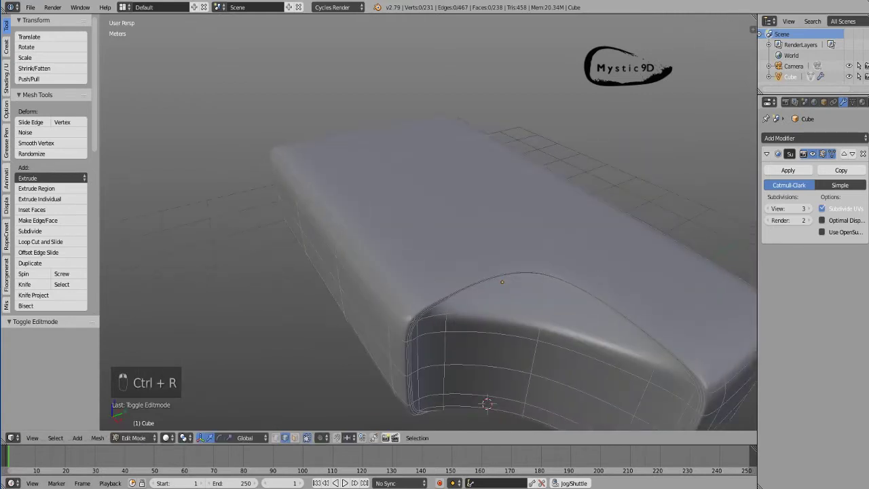
key("ctrl+r")
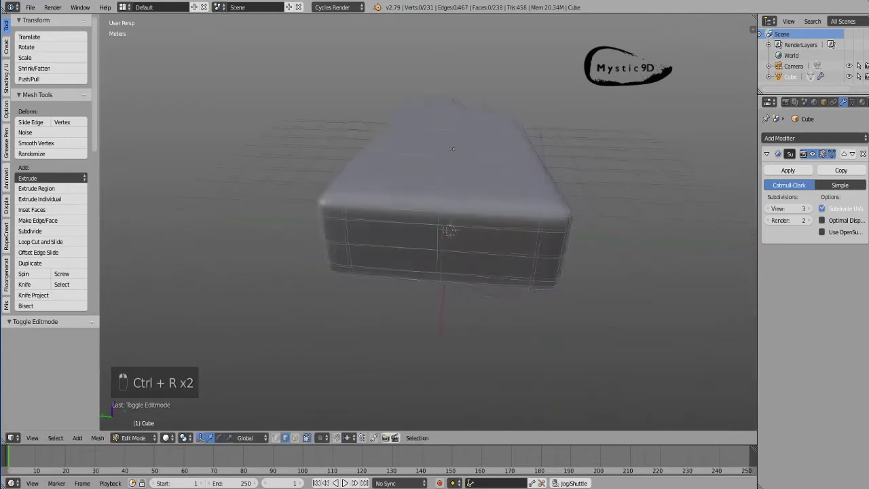
key("a")
key("c")
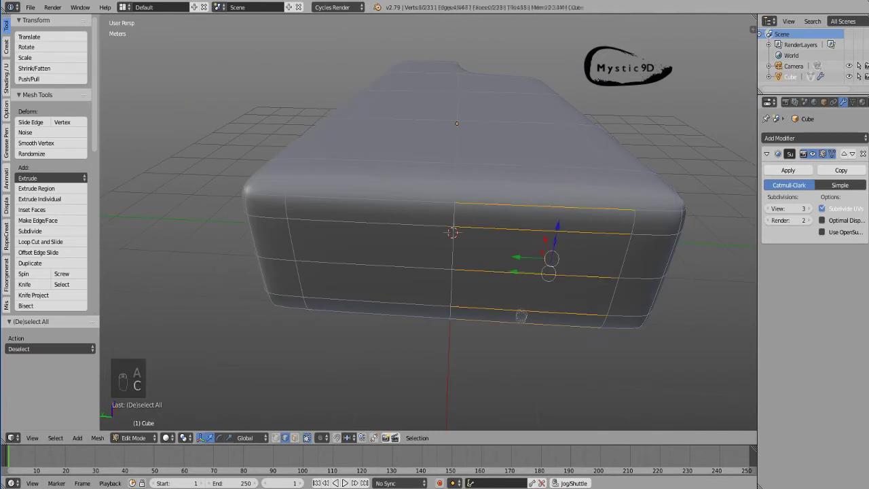
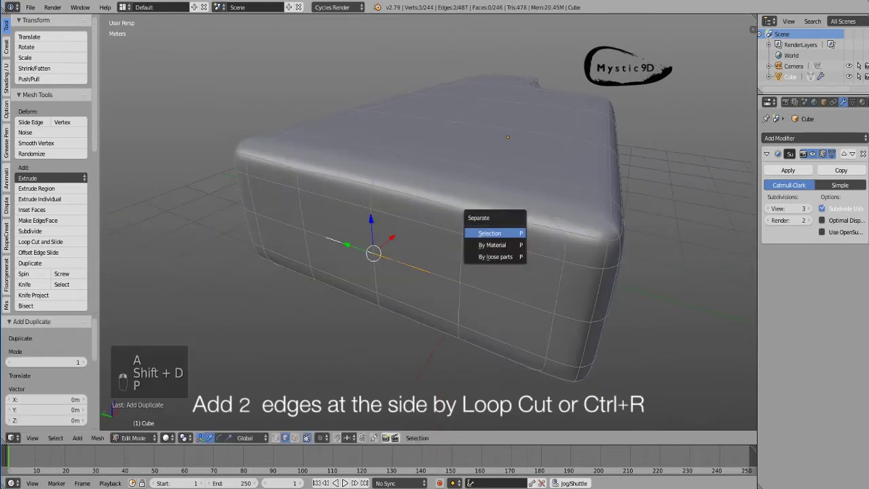
- Separate the duplicated side edge into its own stick object and delete the extra edge loop
key("Tab")
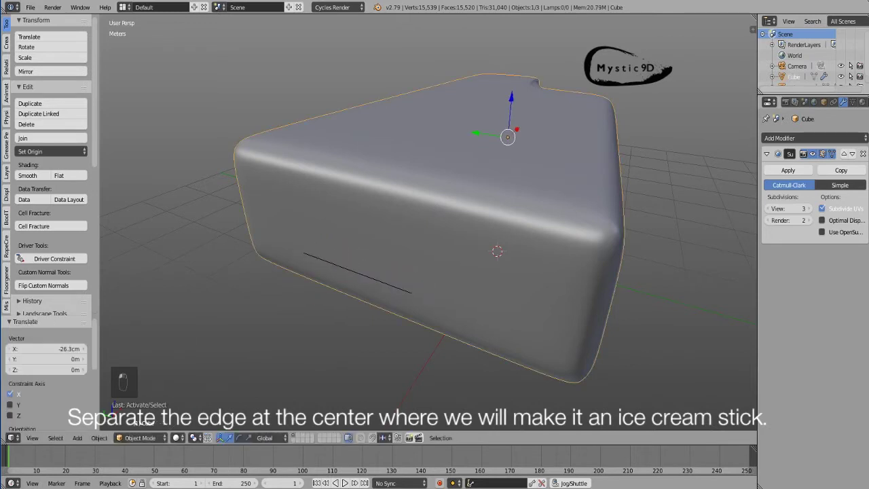
key("Tab")
key("a")
key("BackSpace")
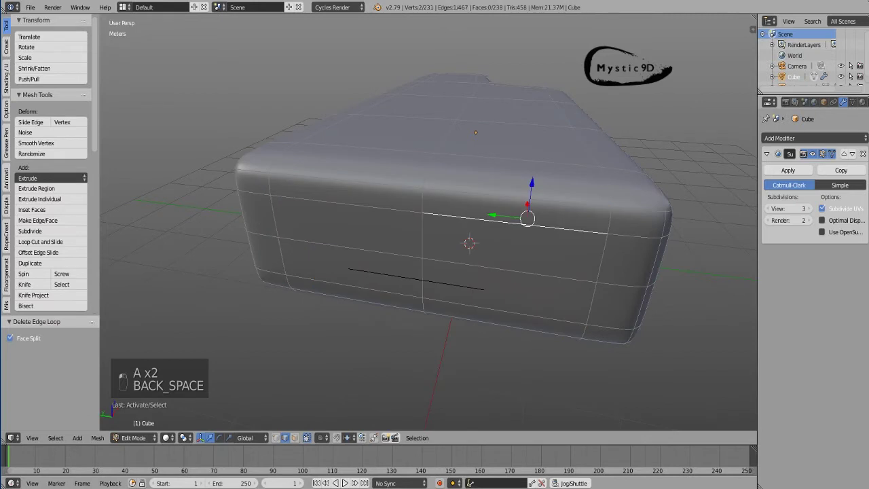
key("Tab")
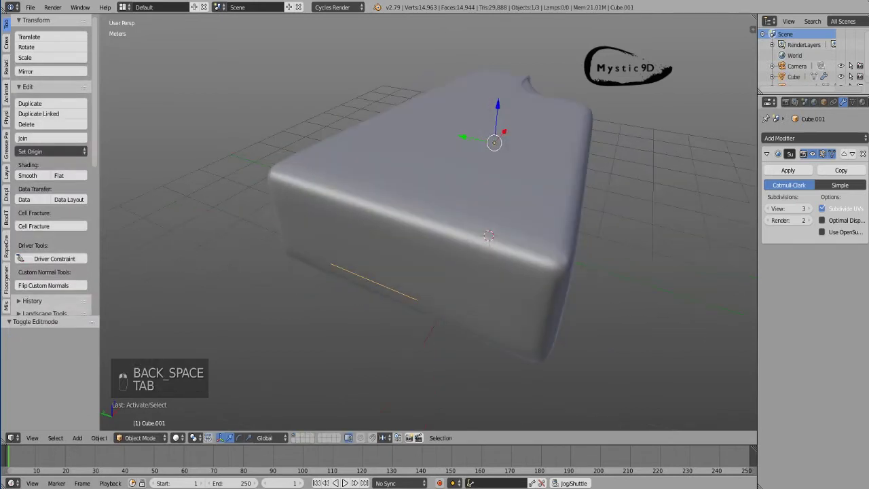
- Extrude the separated edge into a flat strip, set its origin, and extrude it to plank thickness
key("Tab")
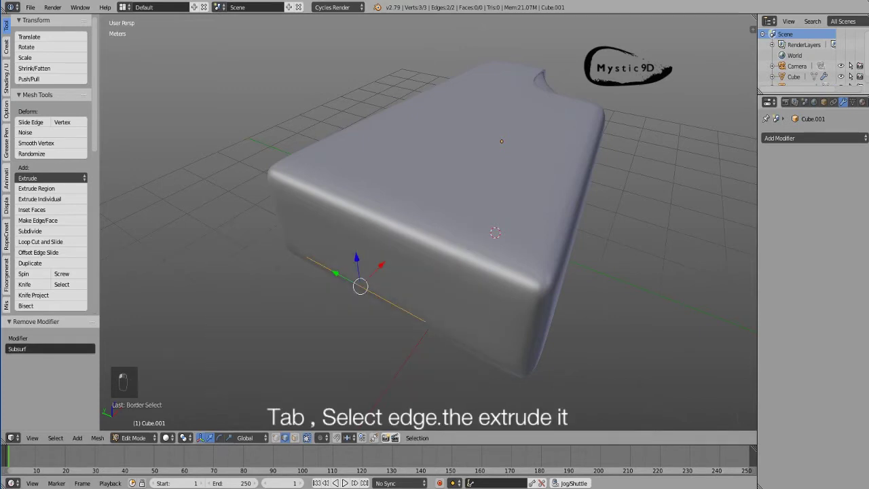
key("ctrl+e")
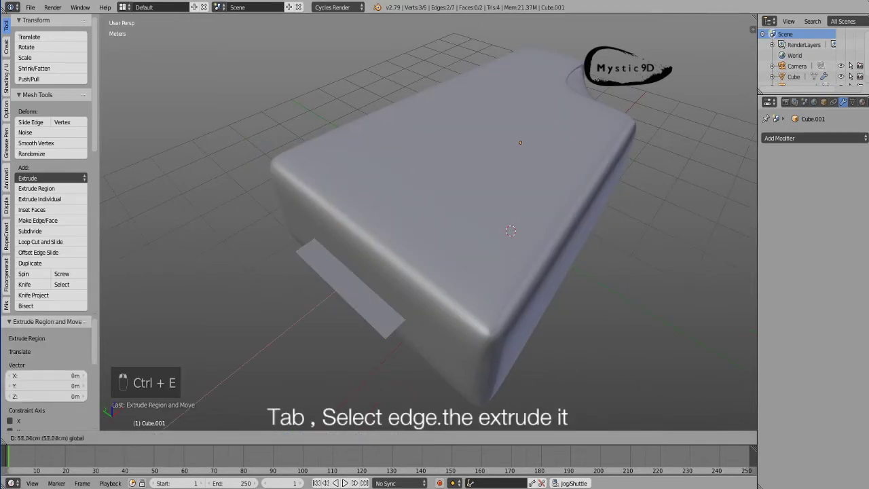
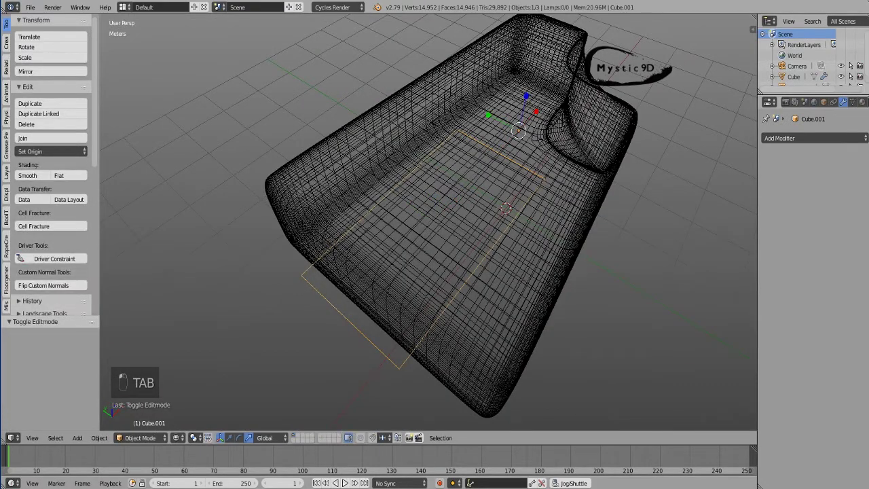
key("w")
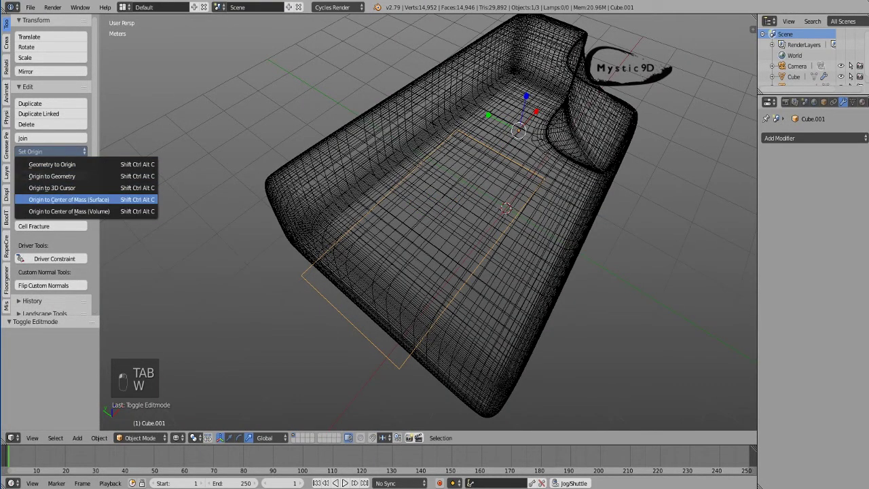
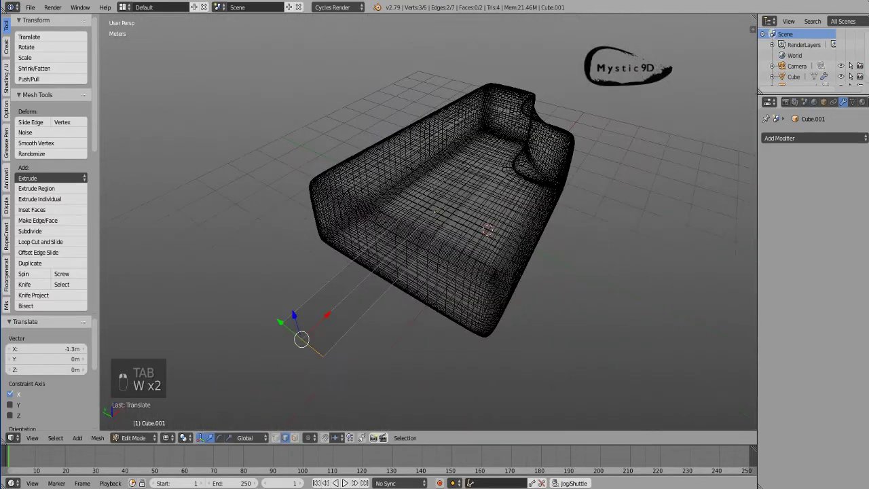
key("z")
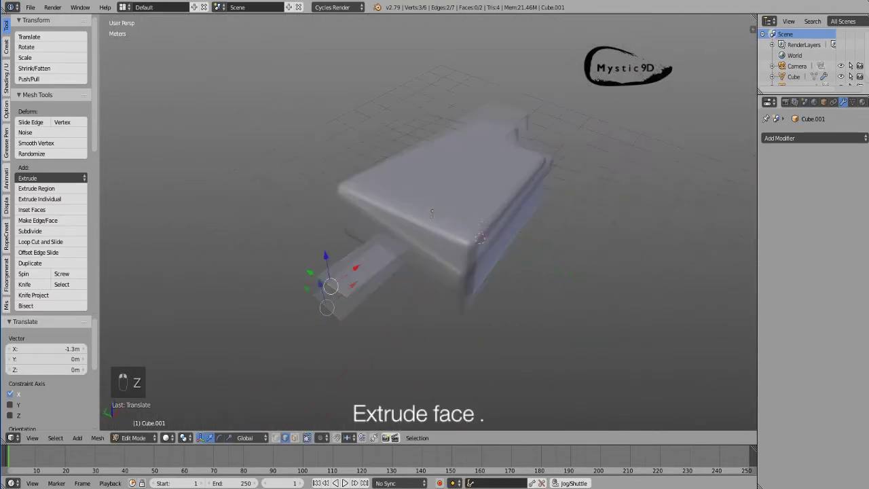
key("Tab")
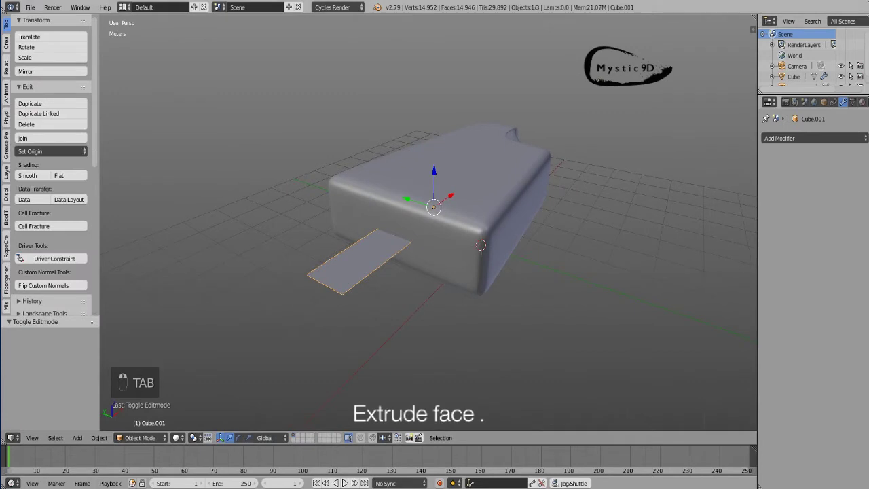
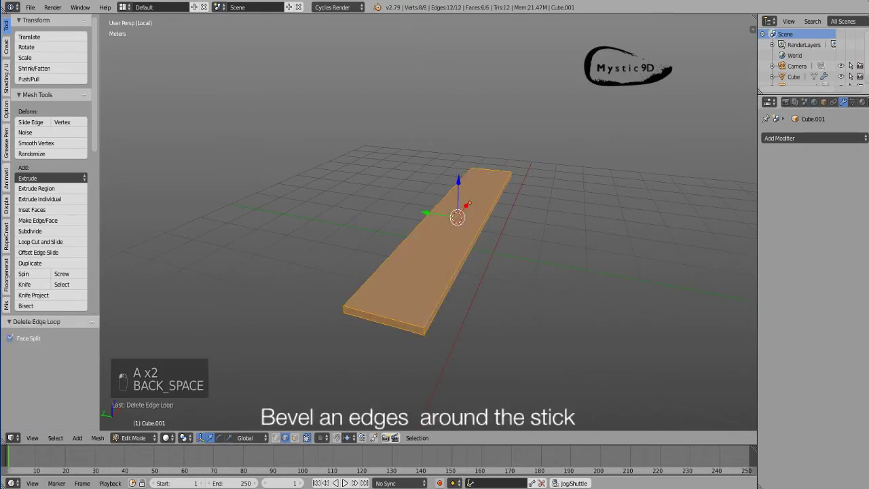
- Bevel all of the stick's edges and add a lengthwise loop cut along the plank
key("ctrl+Tab")
key("z")
key("z")
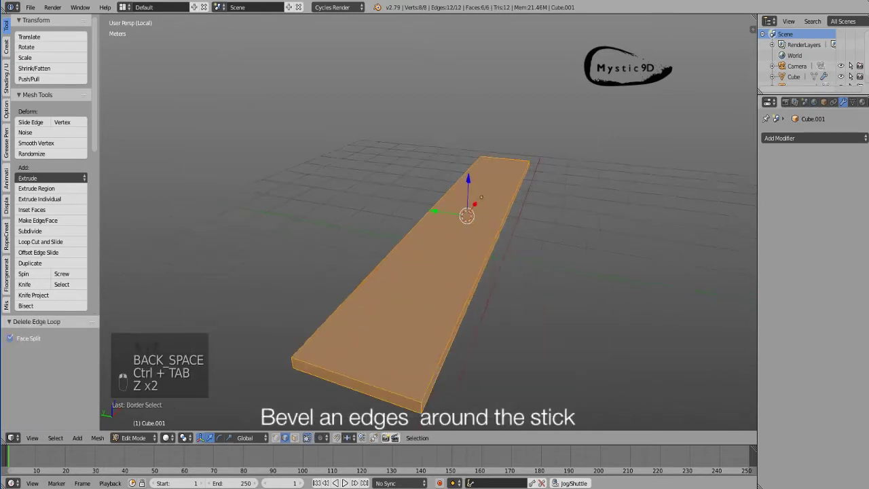
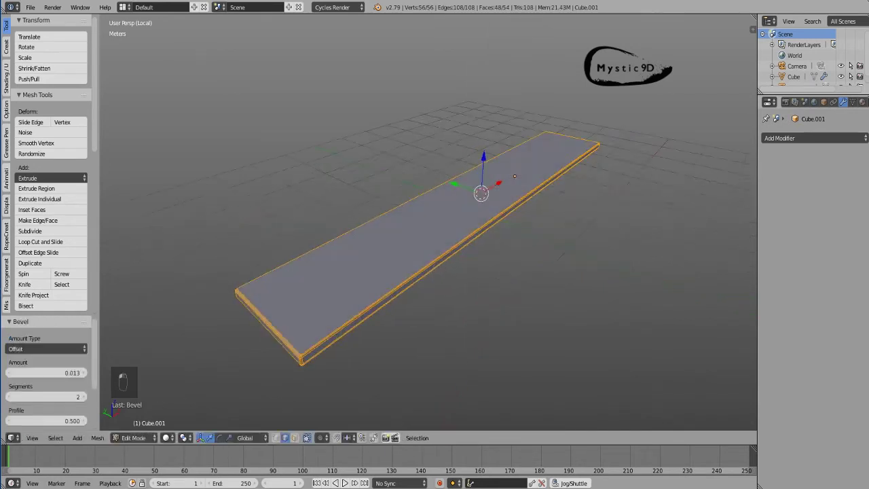
key("a")
key("ctrl+r")
key("a")
key("ctrl+r")
- Leave local view and mesh editing so the stick sits beside the bar again
key("KP_Divide")
key("Tab")
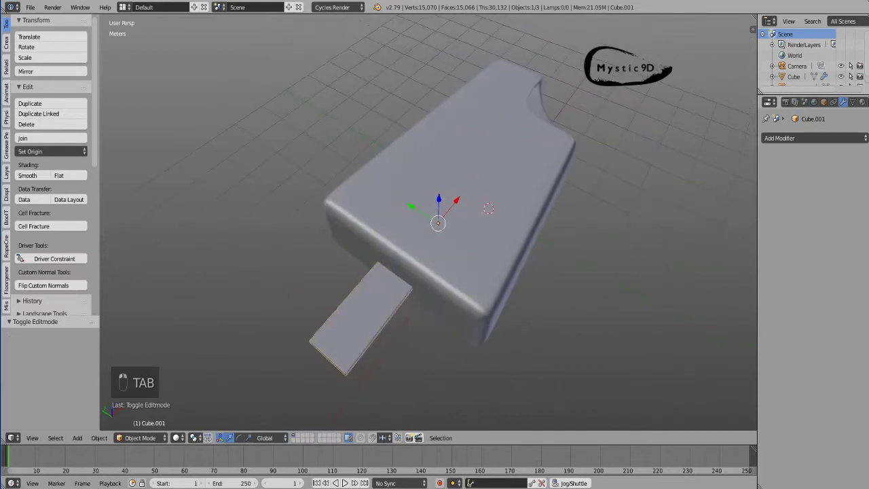
- From top view, edit the stick in vertex mode and add edge loops across its end
key("KP_7")
key("Tab")
key("Tab")
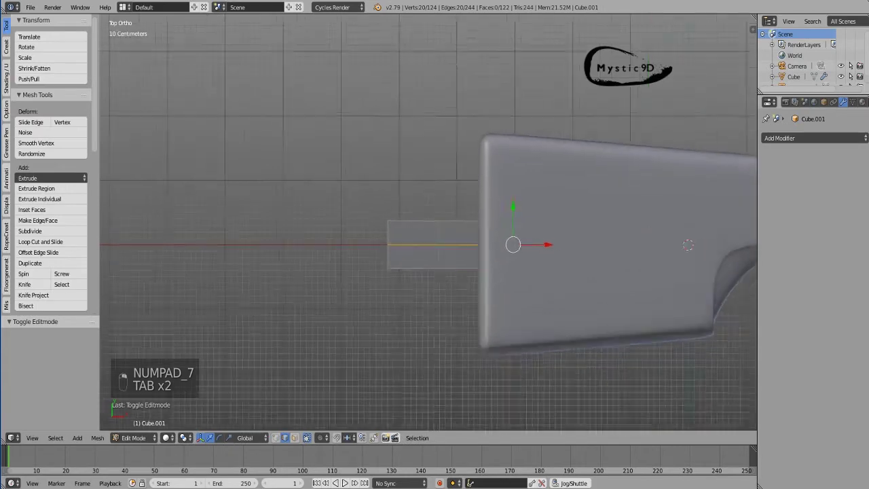
key("ctrl+Tab")
key("alt+q")
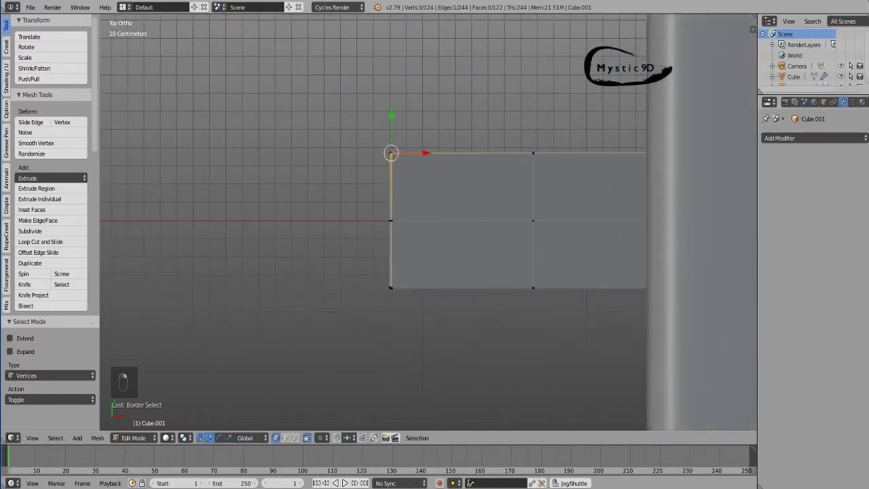
key("a")
key("ctrl+r")
key("ctrl+r")
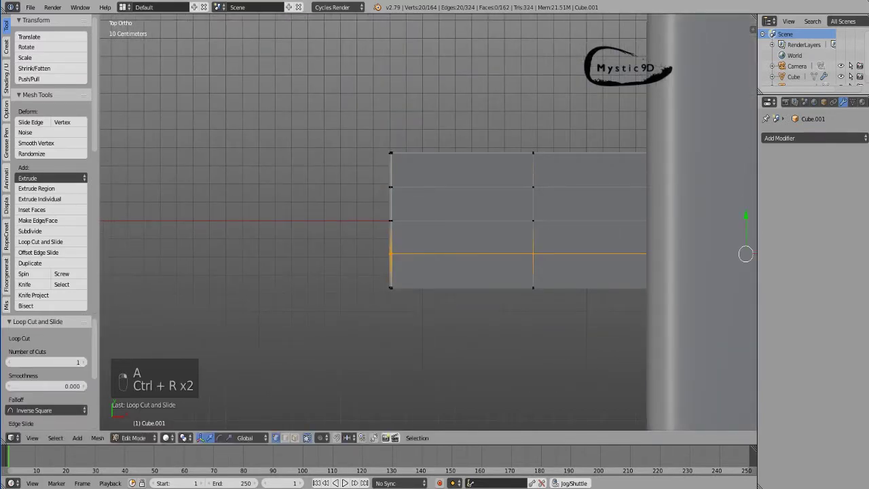
- Scale and move the end vertices to round the stick's free tip
key("ctrl+Tab")
key("z")
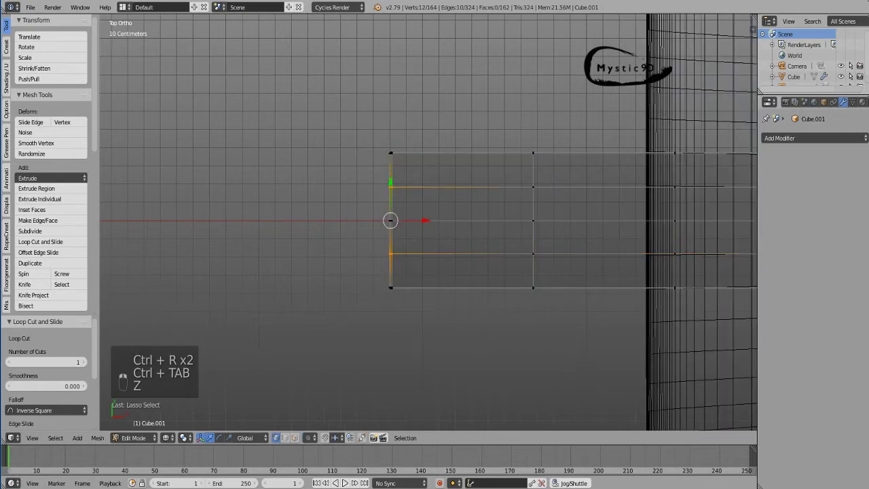
key("r")
key("ctrl+z")
key("w")
key("ctrl+z")
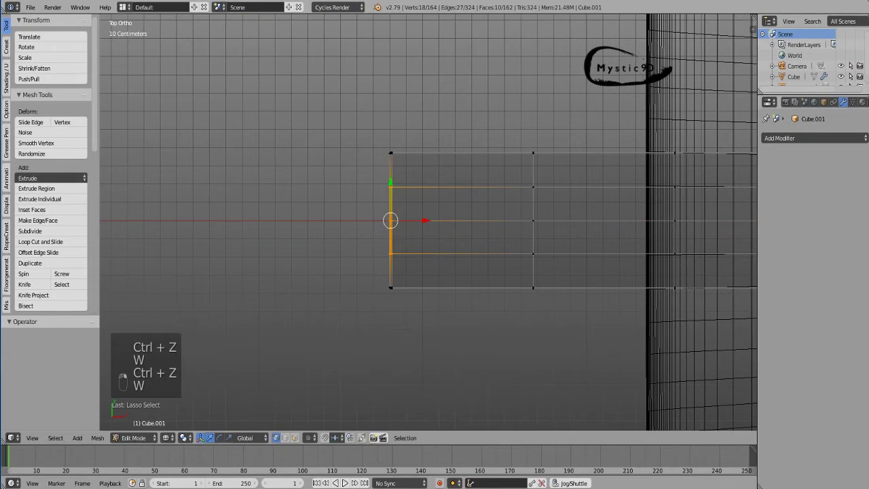
key("w")
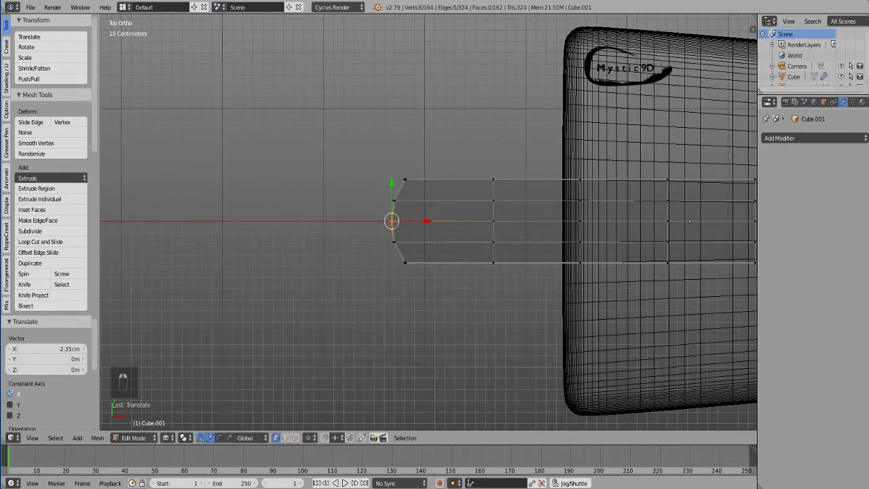
- Finish editing the stick and shade it smooth
key("z")
key("a")
key("Tab")
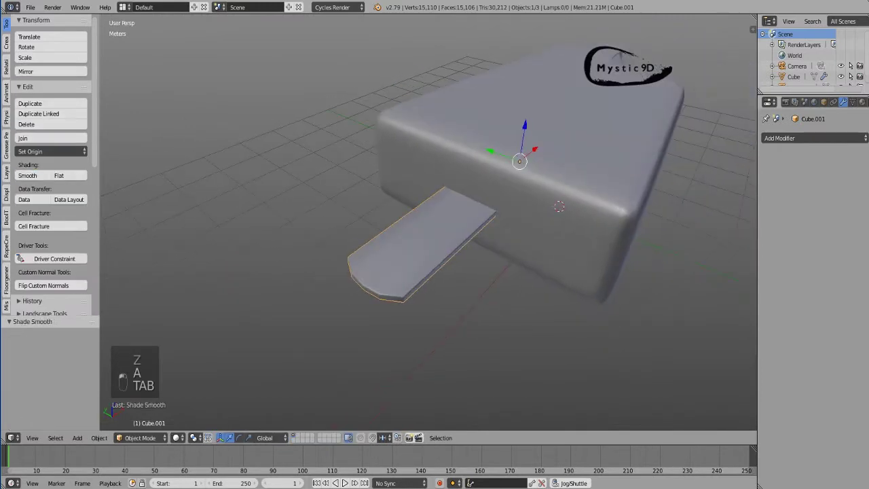
- Add a Subdivision Surface modifier to the stick and leave nothing selected
key("ctrl+3")
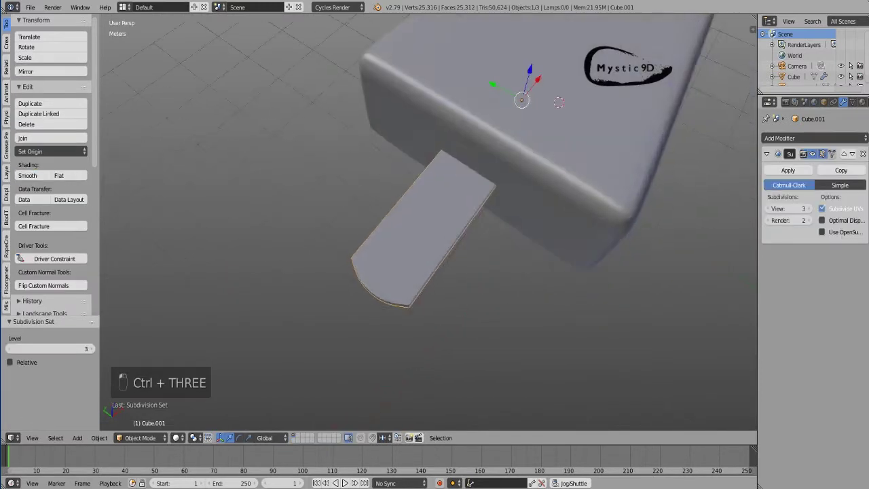
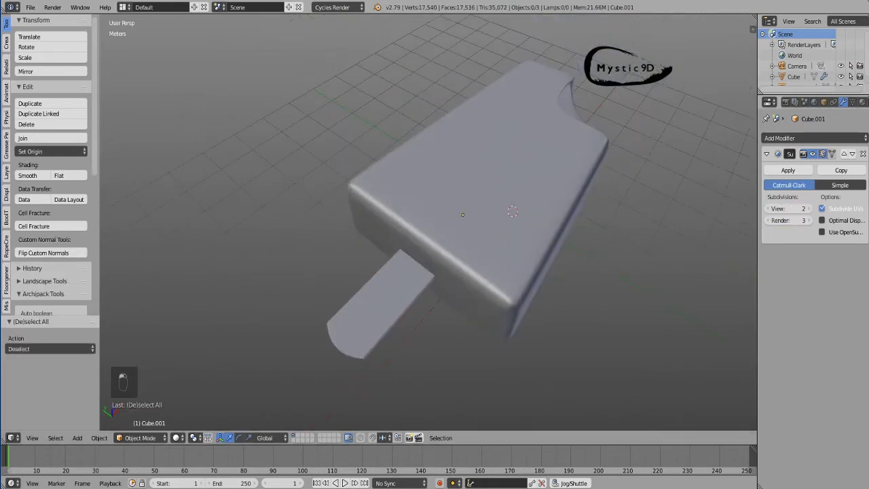
key("Tab")
key("Tab")
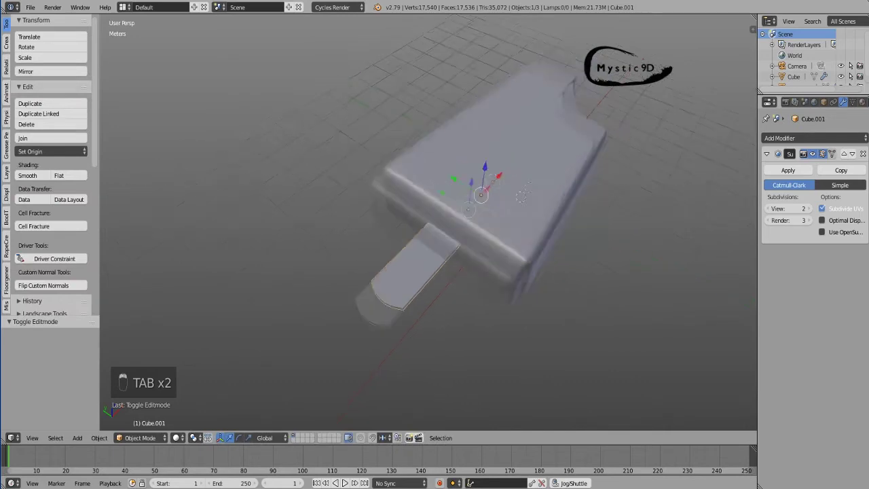
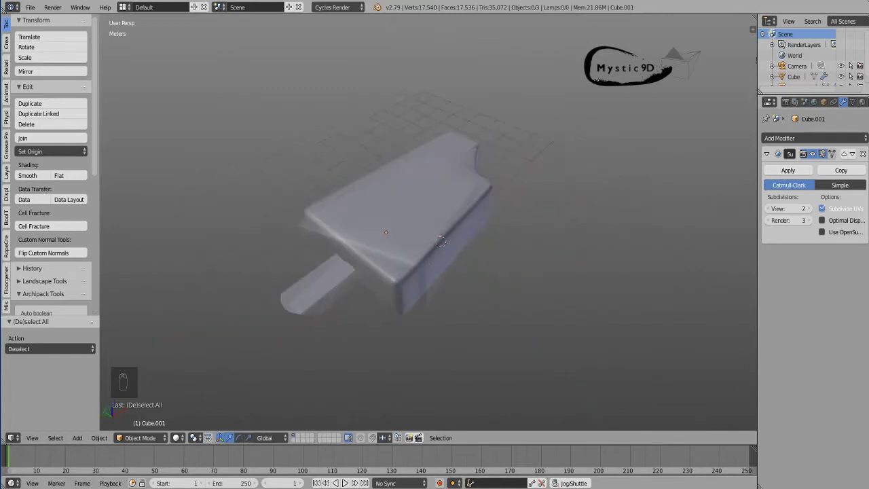
key("KP_1")
- Check the bar and stick in wireframe from the side and top, then return to perspective
key("KP_3")
key("z")
key("KP_1")
key("KP_7")
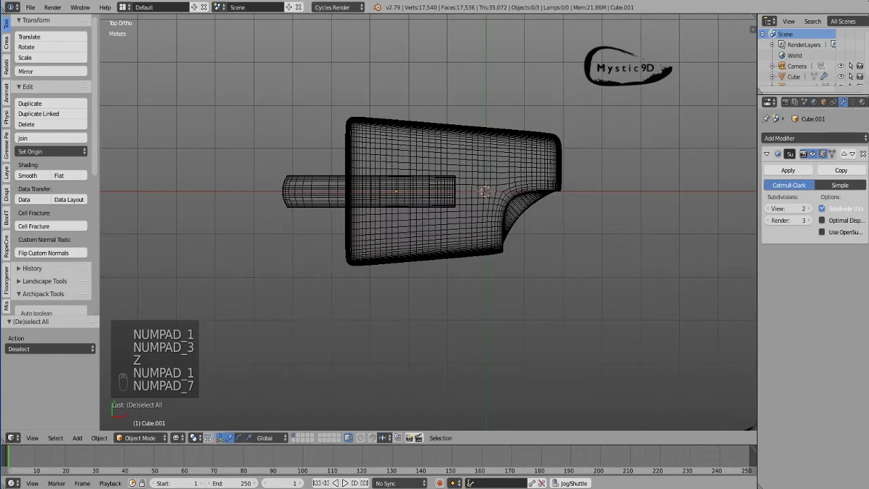
key("z")
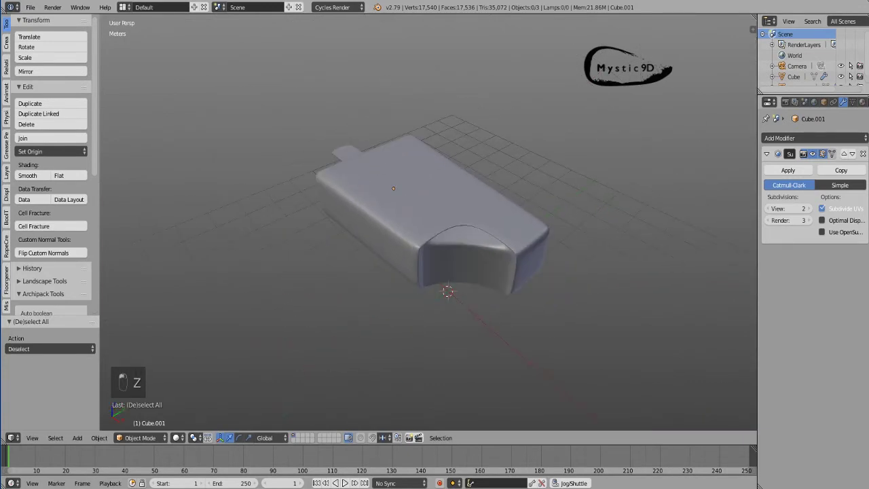
key("w")
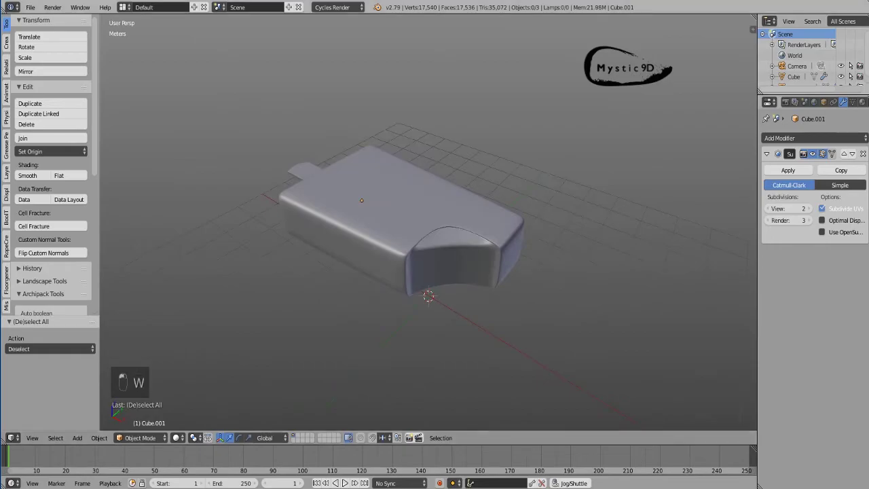
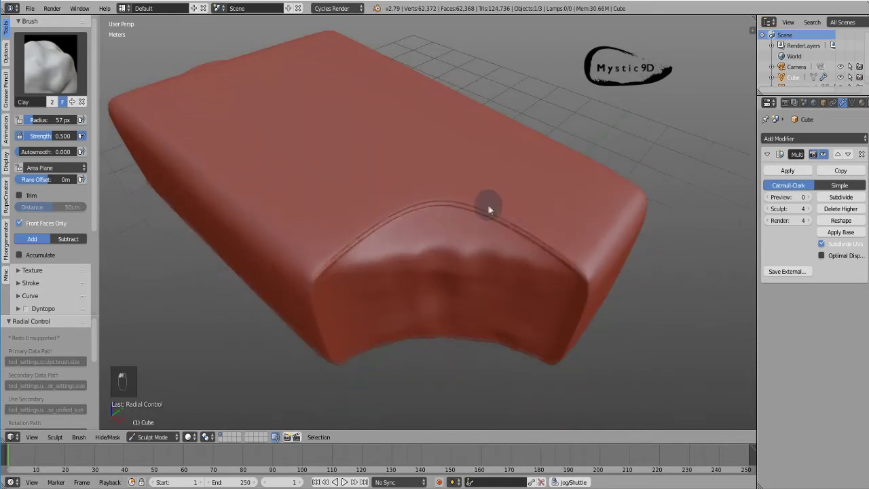
- With the Grab brush, pull the bite outline into a jagged edge, viewed from above
key("g")
left_click_drag(488, 227, 514, 284)
key("f")
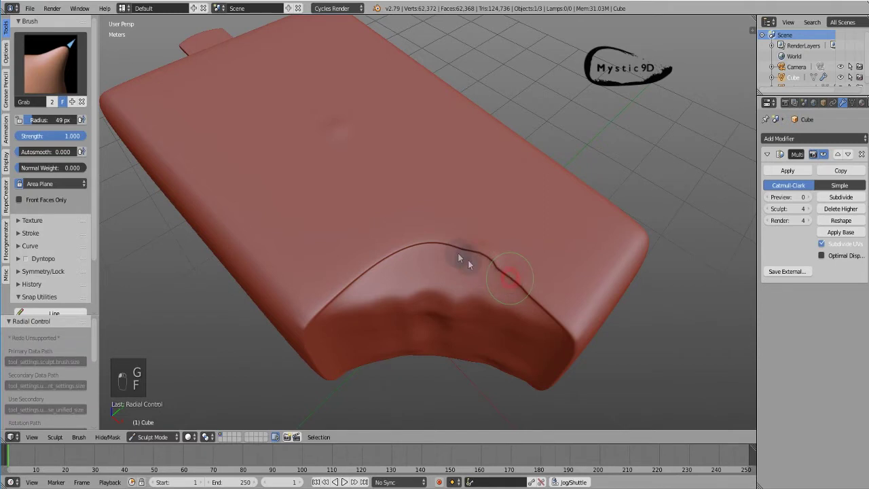
key("ctrl+z")
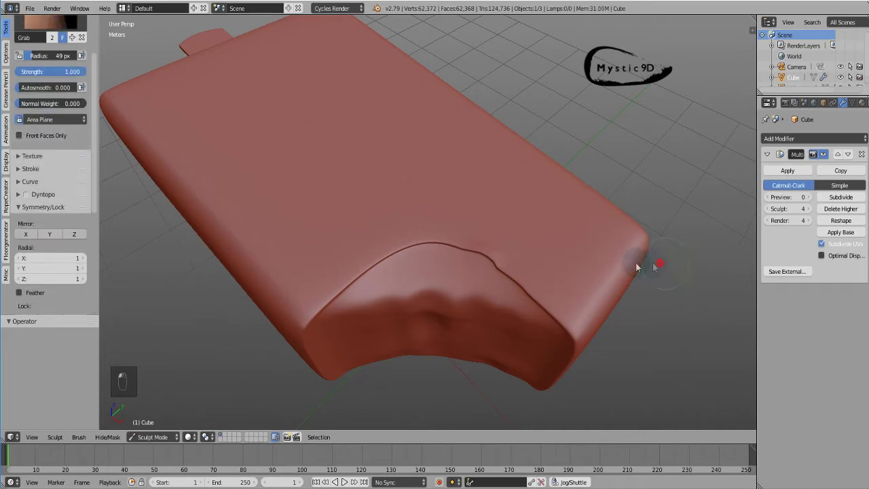
left_click_drag(494, 247, 428, 228)
left_click(428, 227)
key("alt+q")
left_click(484, 232)
left_click_drag(503, 204, 526, 257)
left_click_drag(494, 235, 543, 245)
key("ctrl+z")
key("KP_7")
middle_click(543, 244)
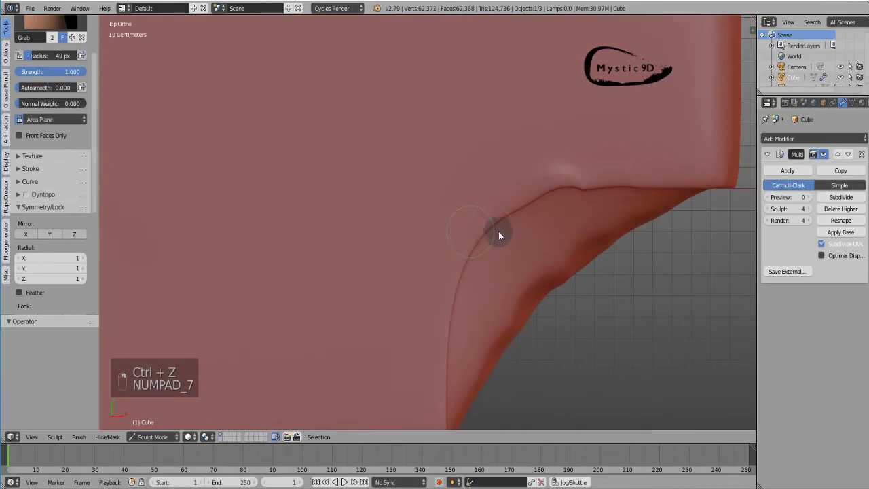
middle_click(478, 241)
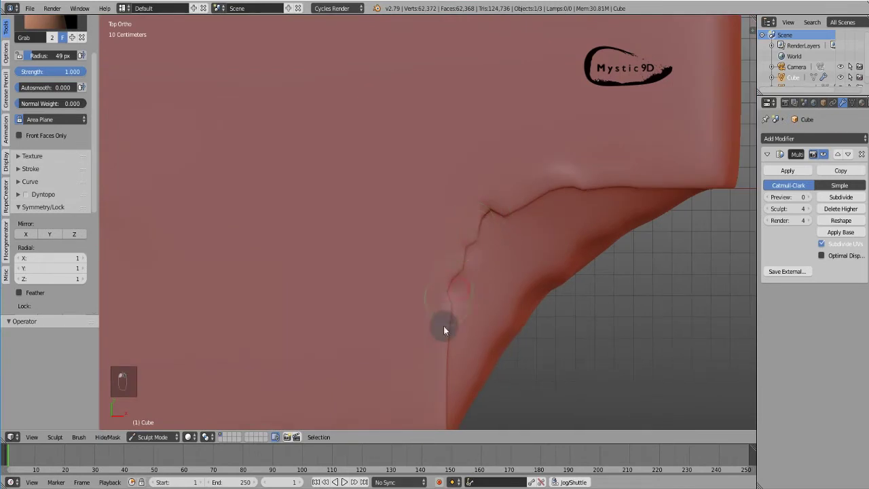
- Sculpt jagged notches along the bite and soften the bitten surface
left_click_drag(448, 394, 627, 196)
left_click_drag(512, 185, 505, 161)
left_click_drag(506, 161, 500, 162)
left_click_drag(500, 162, 532, 176)
left_click_drag(532, 177, 573, 283)
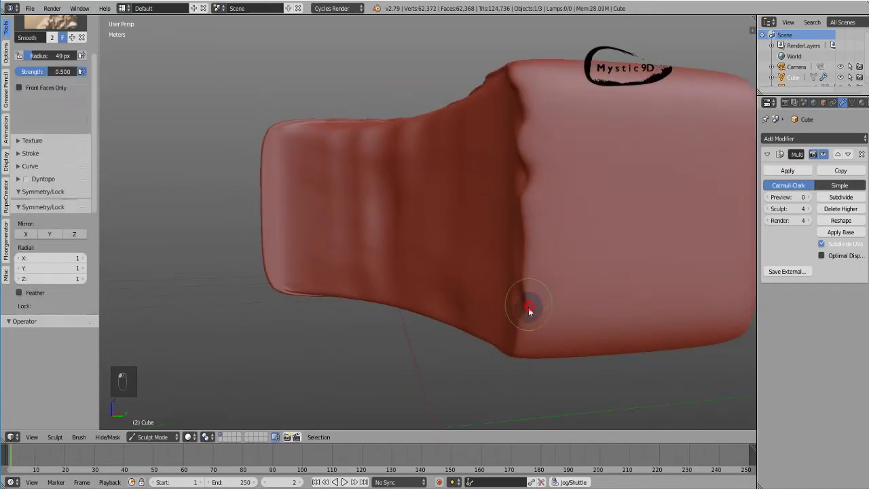
- Raise an uneven ridge along the bite rim and roughen it with the Grab brush
key("f")
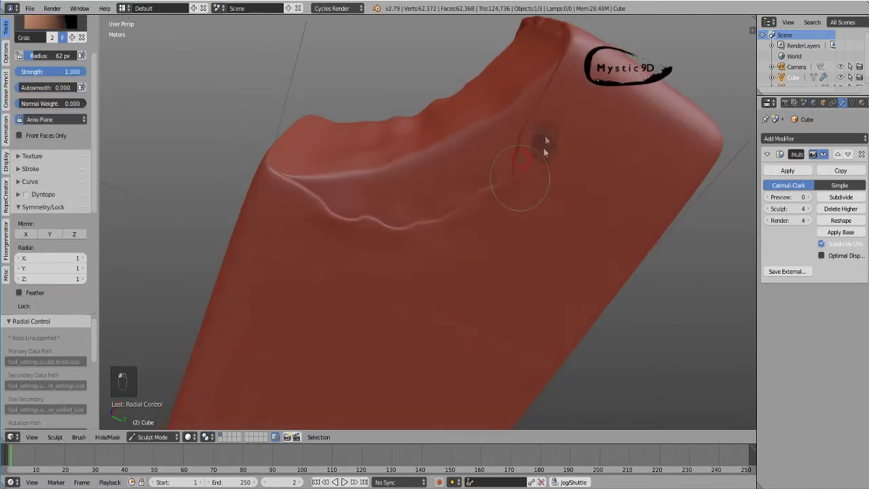
left_click_drag(580, 157, 553, 130)
middle_click(554, 130)
left_click_drag(364, 204, 587, 252)
left_click_drag(587, 252, 523, 187)
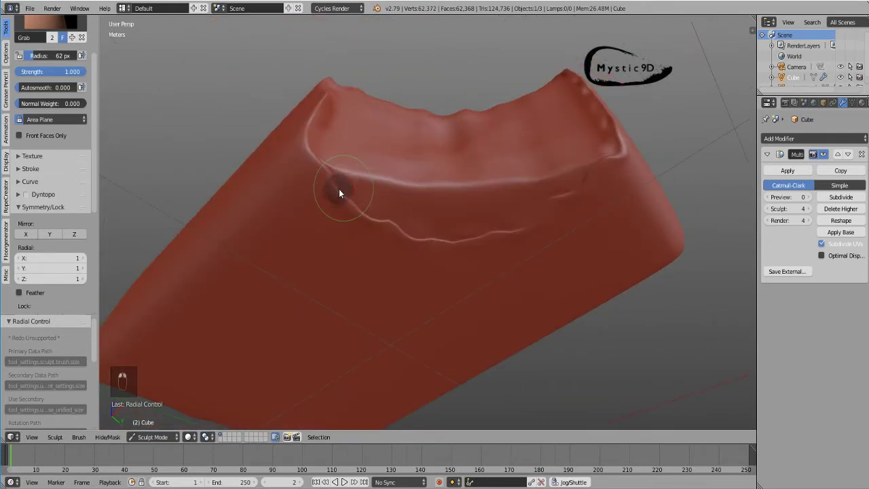
left_click(347, 196)
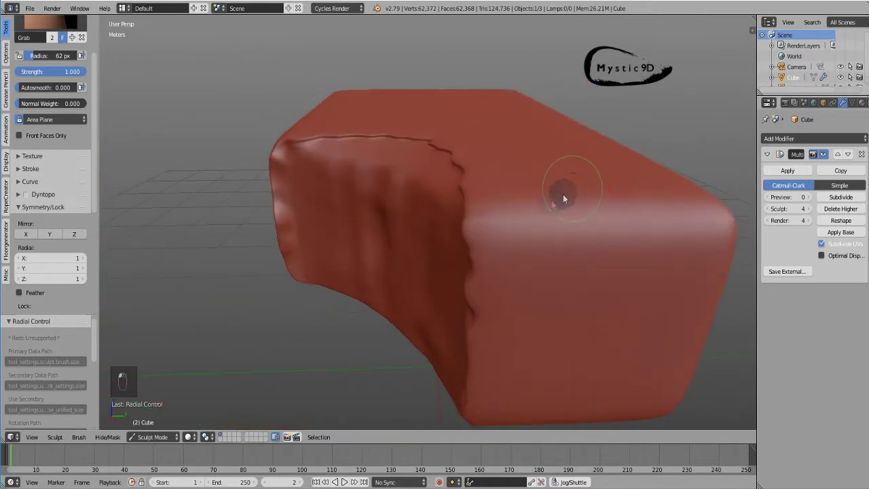
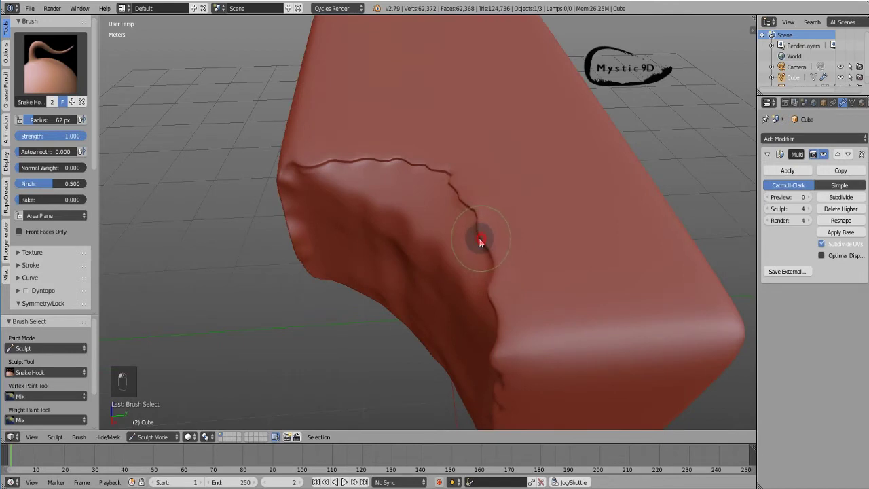
- Deepen the crack along the bite and pull jagged tears along its edge with the Snake Hook brush
left_click_drag(484, 269, 509, 262)
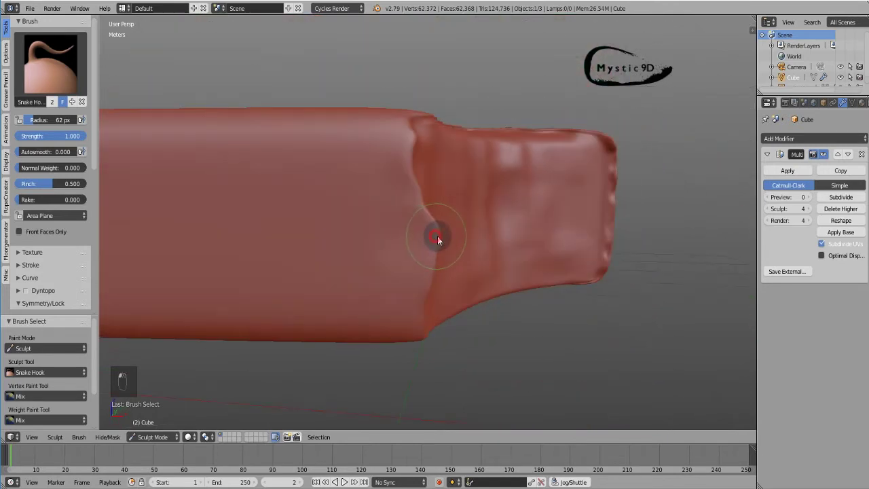
key("f")
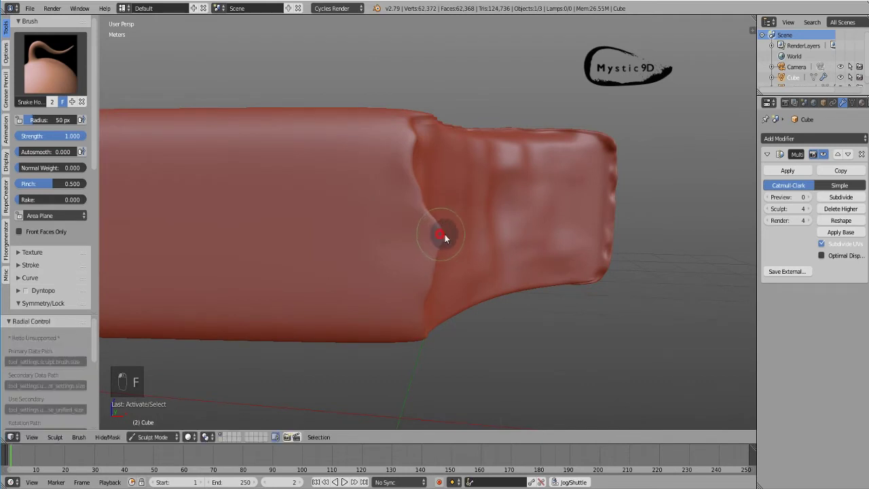
key("f")
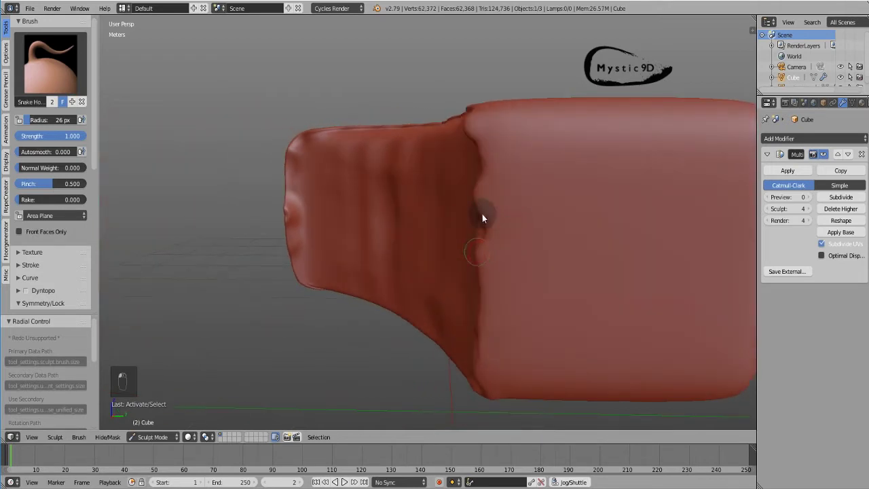
key("f")
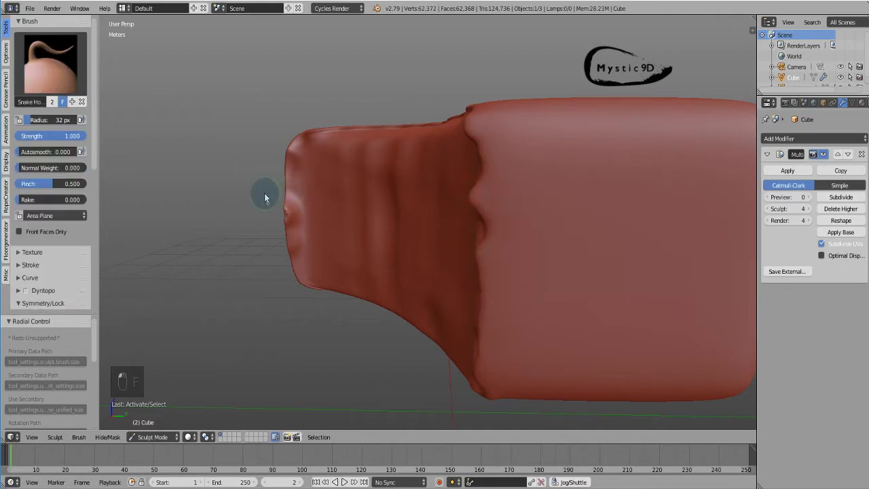
key("f")
left_click_drag(510, 304, 587, 227)
left_click_drag(587, 227, 405, 205)
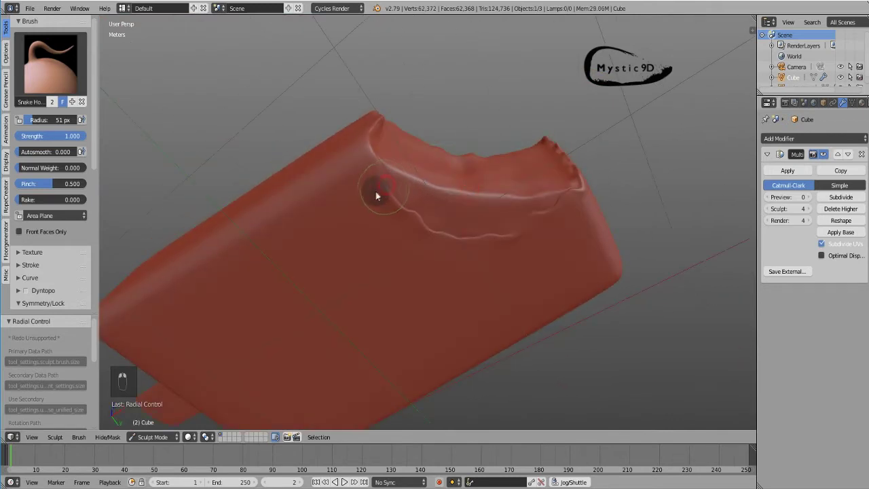
- Draw finer crack lines along the bite rim and smooth them out
key("f")
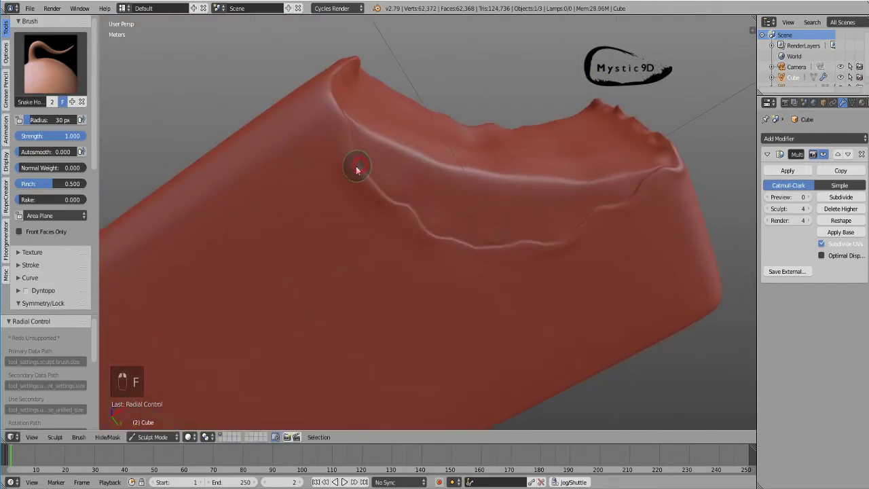
left_click_drag(364, 178, 343, 123)
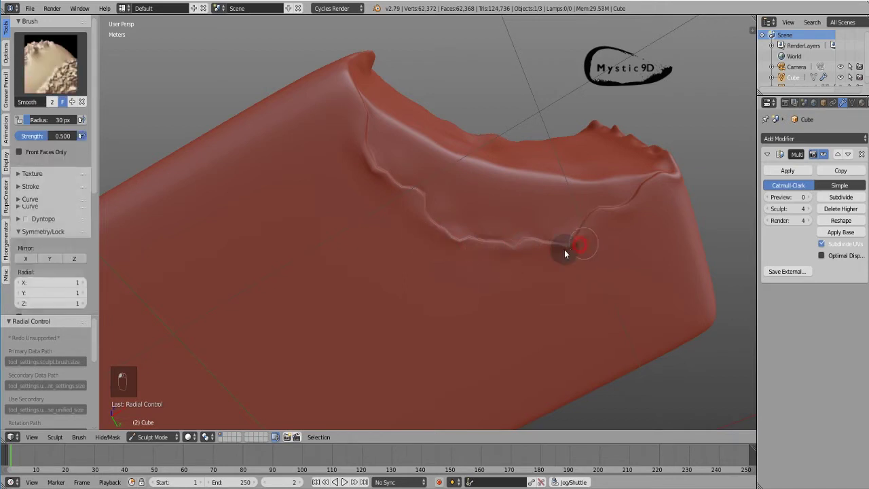
left_click_drag(576, 227, 528, 232)
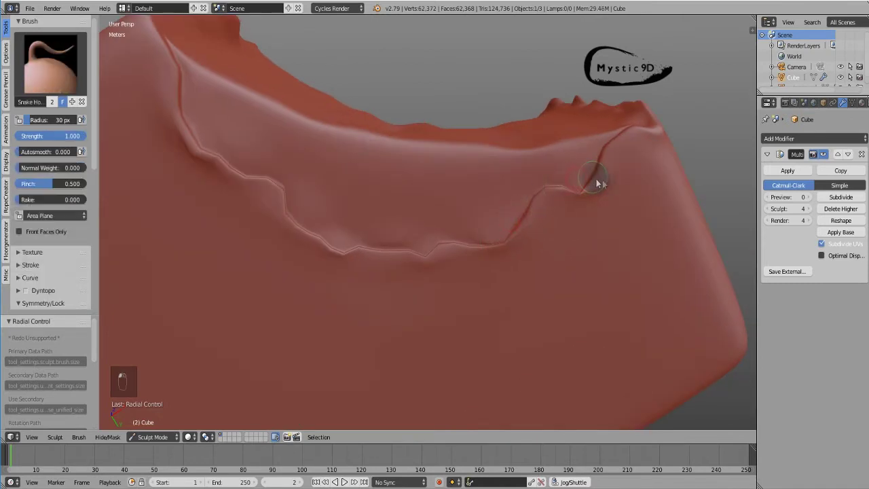
middle_click(493, 162)
middle_click(533, 212)
- Switch to the Clay brush and stroke the bar's broad face
key("2")
key("f")
left_click_drag(386, 175, 288, 194)
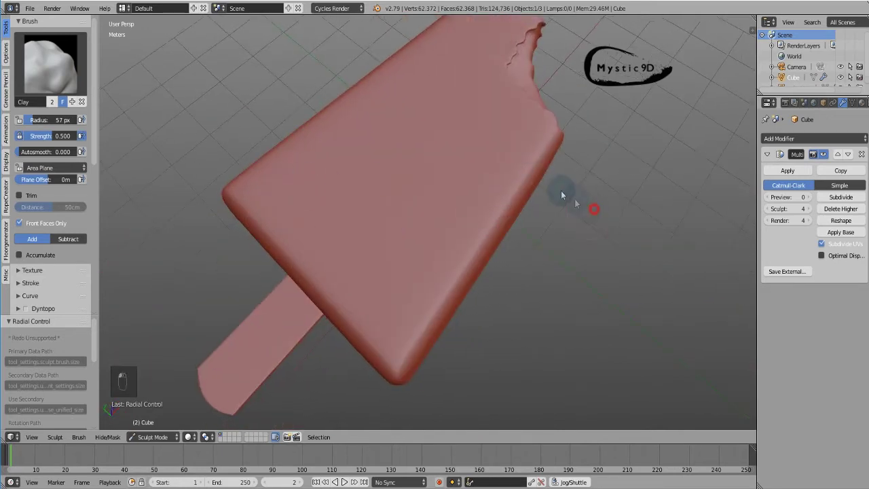
- Unwrap the stick with Smart UV Project, return to Object Mode and deselect everything
middle_click(417, 165)
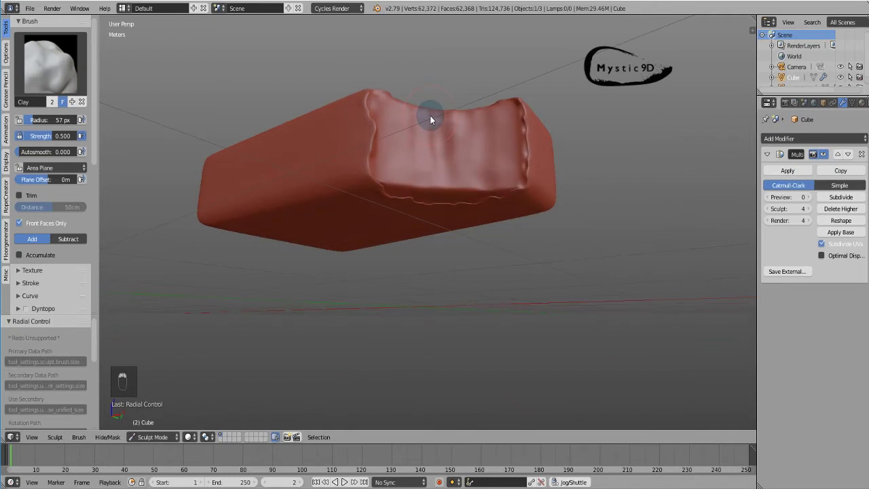
left_click_drag(451, 177, 162, 434)
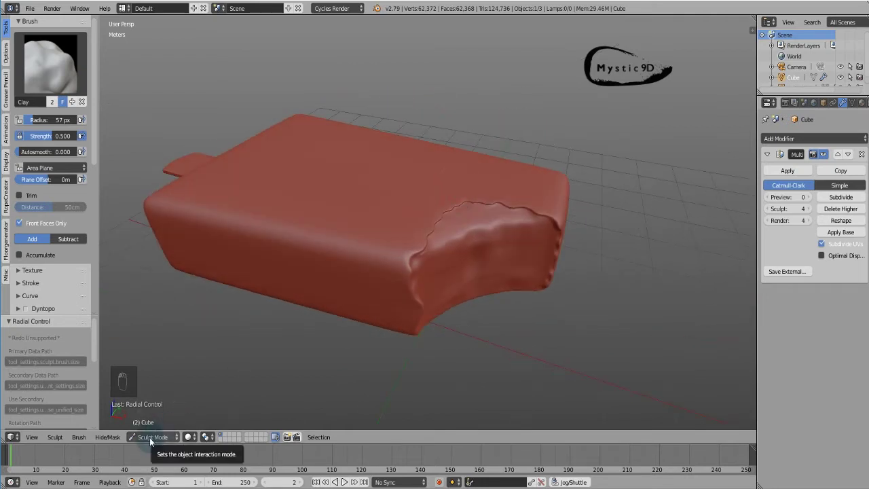
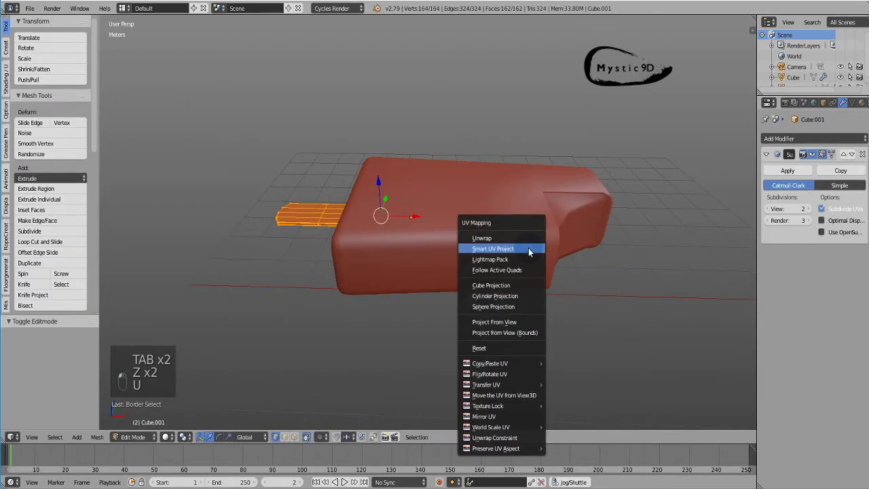
key("u")
key("Tab")
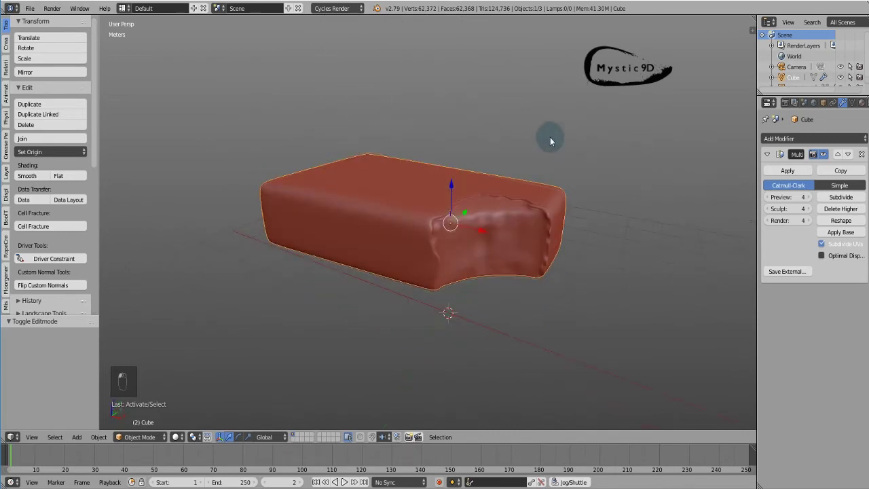
key("a")
middle_click(466, 186)
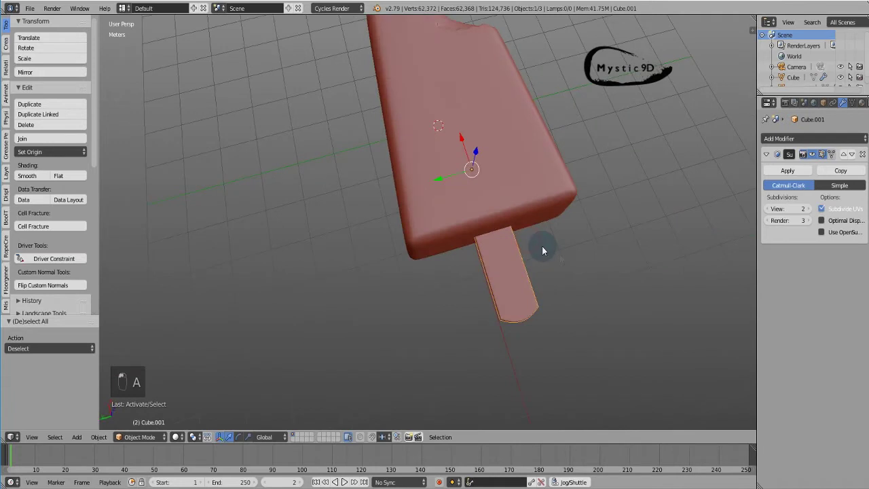
- Isolate the stick in local view and give it a Multiresolution modifier for sculpting
key("KP_Divide")
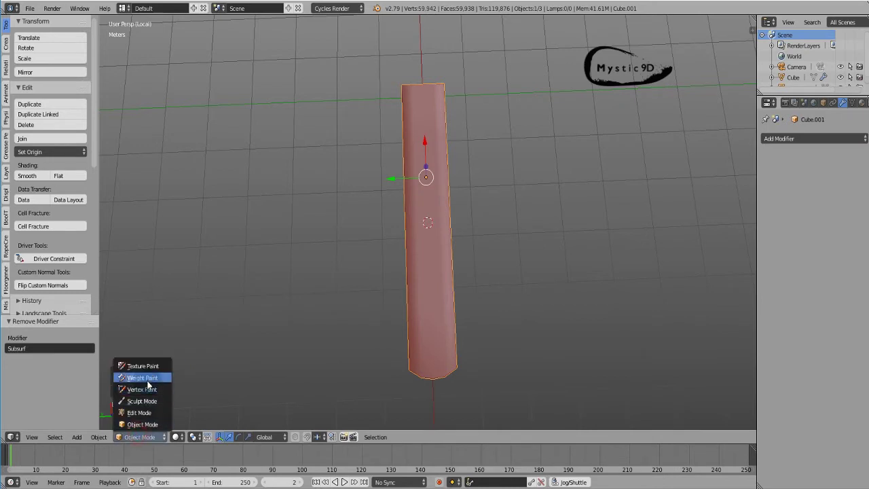
left_click_drag(466, 235, 463, 234)
key("ctrl+4")
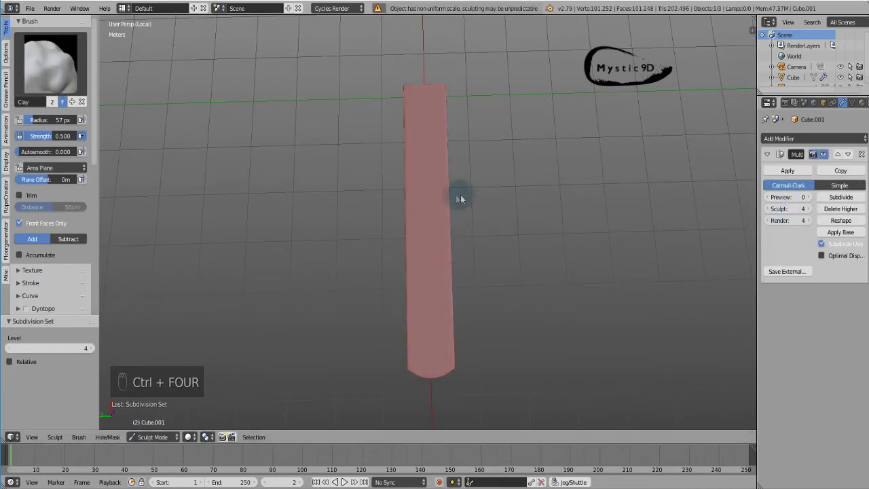
key("KP_7")
middle_click(472, 218)
- Pick the Crease brush and size it, looking at the stick from above
key("KP_7")
key("4")
key("f")
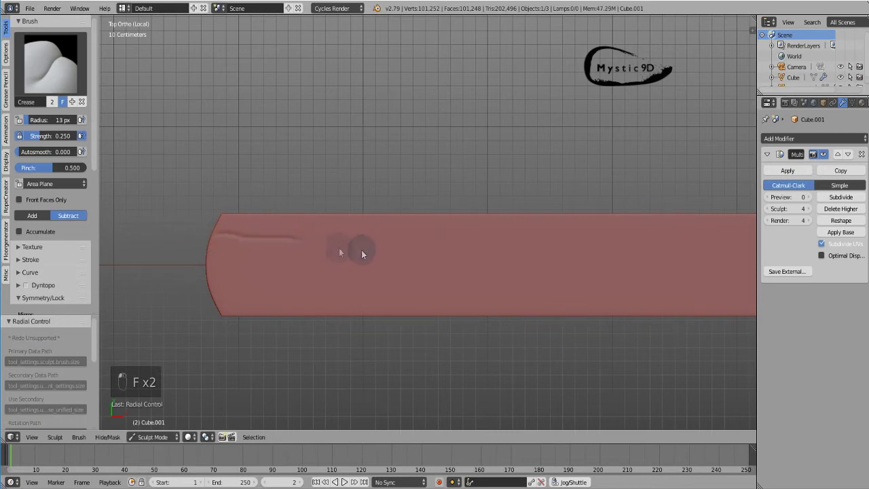
- Undo the trial stroke and carve the first grain line along the stick in Subtract mode
key("ctrl+z")
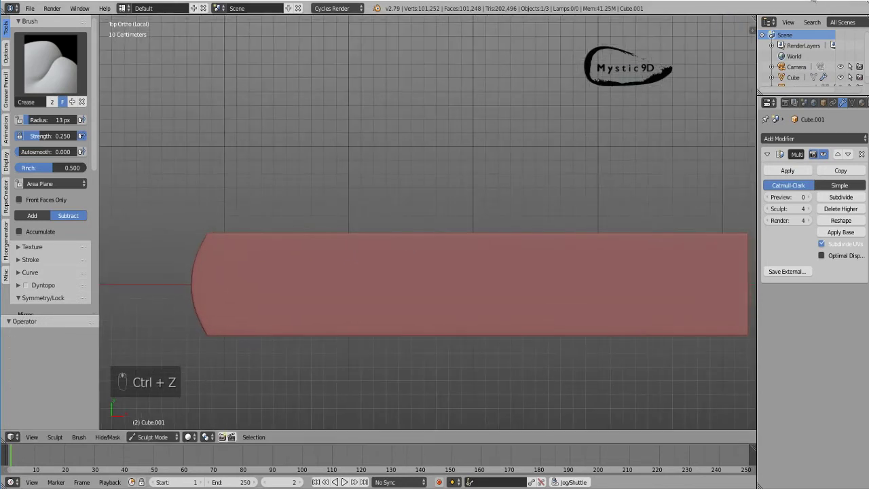
left_click(303, 258)
middle_click(247, 222)
key("ctrl+z")
key("shift+s")
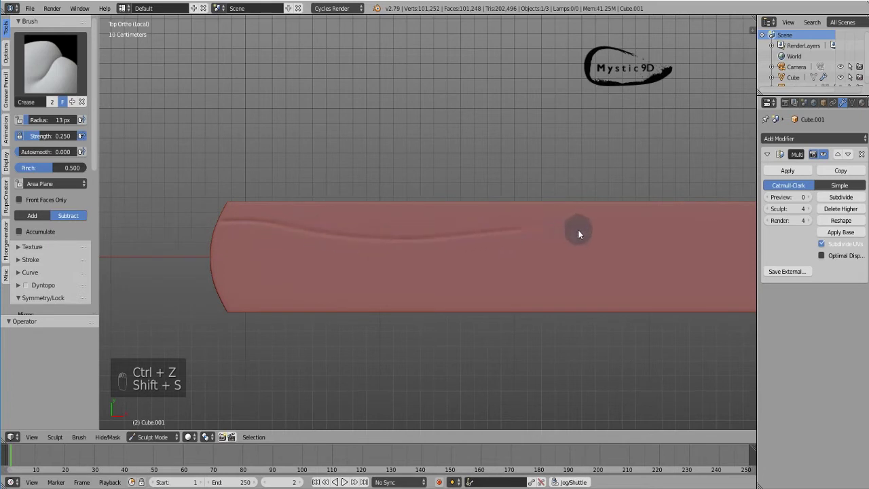
left_click_drag(588, 223, 384, 229)
right_click(596, 220)
middle_click(328, 236)
- Carve wood-grain crease lines across the stick's whole surface
left_click_drag(191, 293, 625, 263)
left_click_drag(641, 283, 700, 265)
left_click_drag(628, 255, 171, 259)
left_click_drag(219, 268, 599, 162)
key("KP_7")
middle_click(599, 161)
left_click_drag(580, 183, 545, 267)
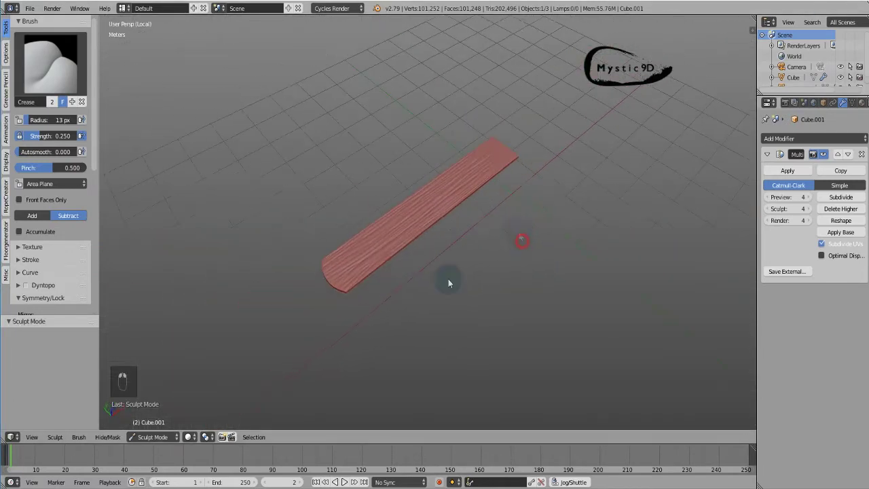
left_click_drag(486, 266, 517, 254)
- Return to Object Mode, exit local view and deselect all objects
key("w")
key("KP_Divide")
key("a")
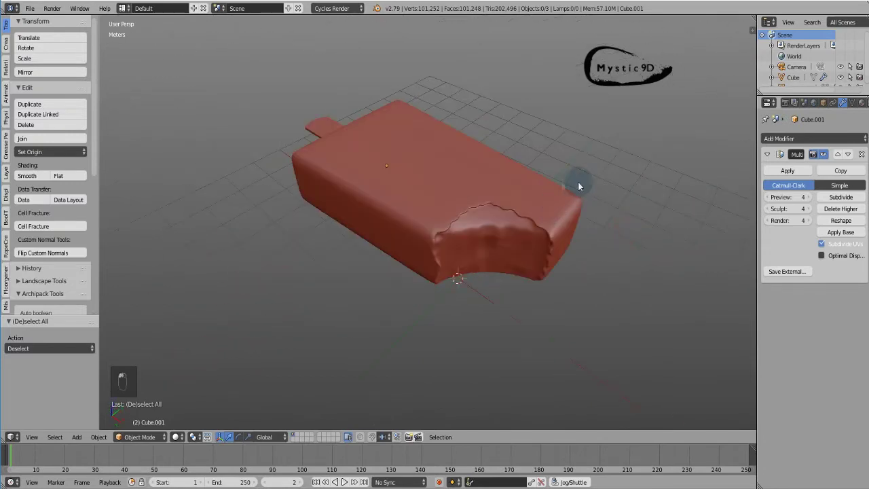
- Orbit the view around the bitten bar and its grain-carved stick
middle_click(601, 186)
middle_click(626, 202)
key("w")
left_click_drag(769, 72, 597, 196)
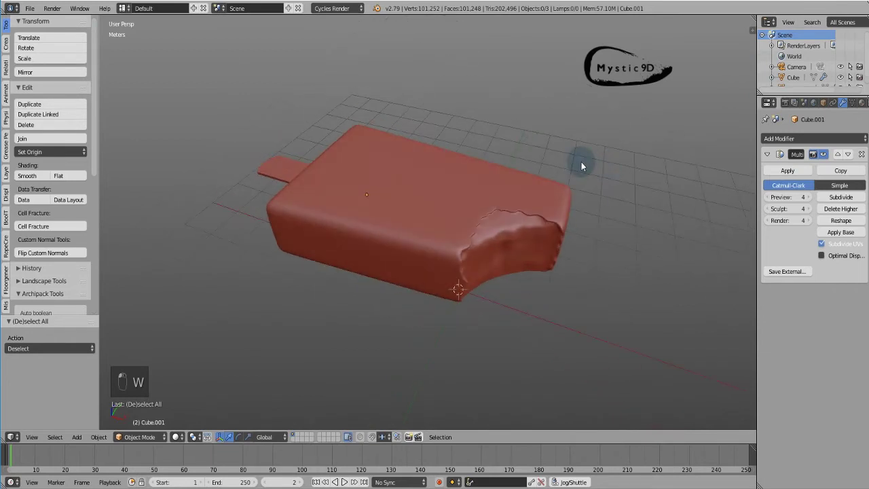
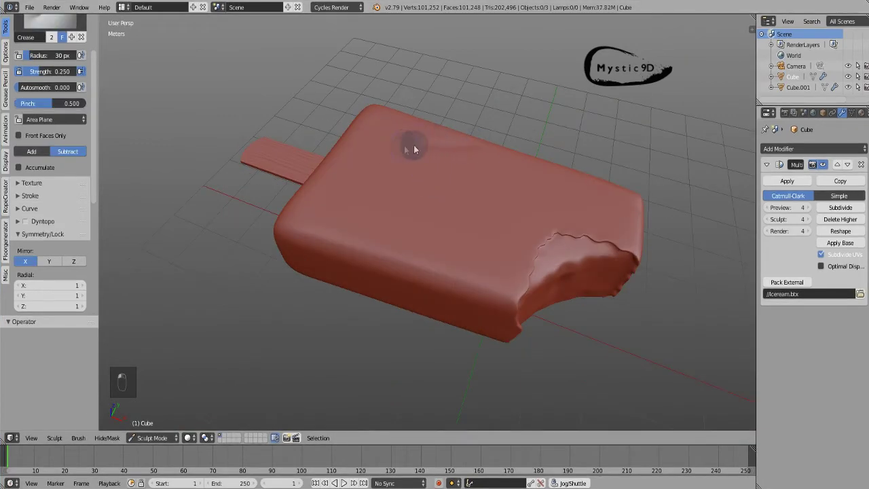
- Try pressing dimples into the chocolate coating with the Crease brush, undoing the misplaced strokes
key("ctrl+z")
left_click(455, 159)
middle_click(485, 175)
left_click_drag(523, 228, 530, 241)
key("ctrl+z")
left_click_drag(555, 208, 420, 336)
key("ctrl+z")
key("ctrl+z")
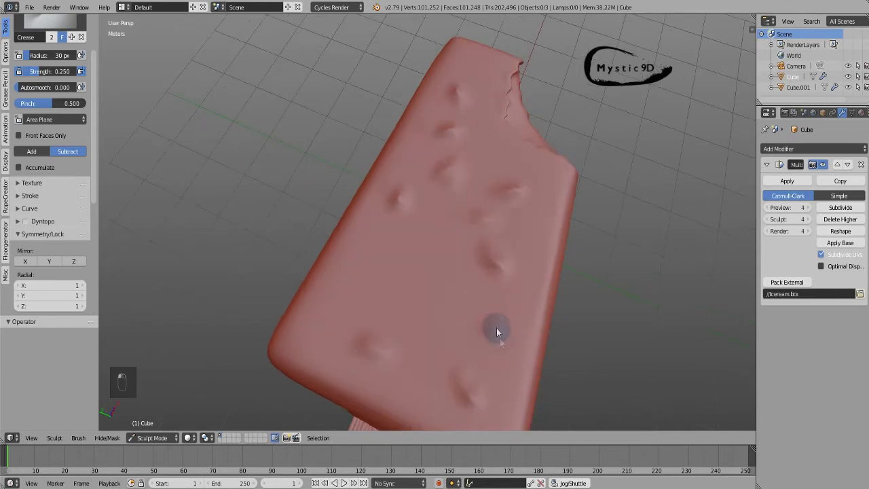
- Sculpt scattered nut-like bumps across the top and side of the coating
left_click_drag(517, 296, 484, 109)
left_click_drag(560, 132, 423, 259)
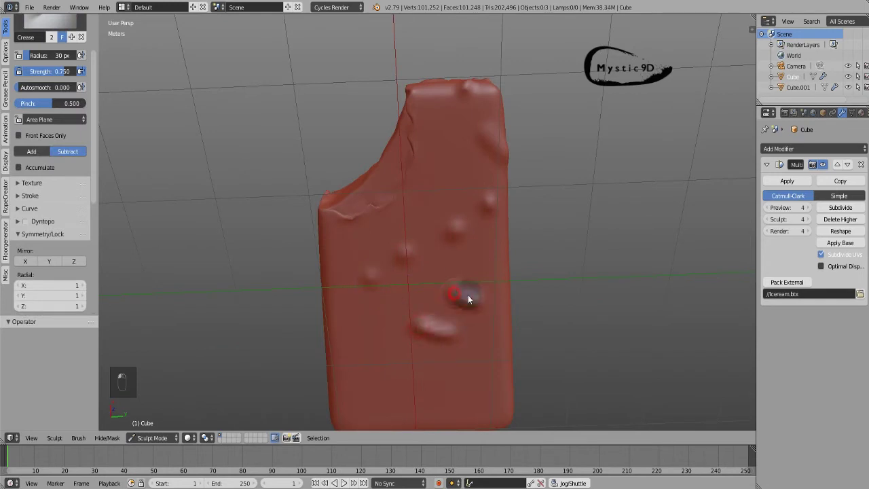
left_click_drag(469, 225, 449, 199)
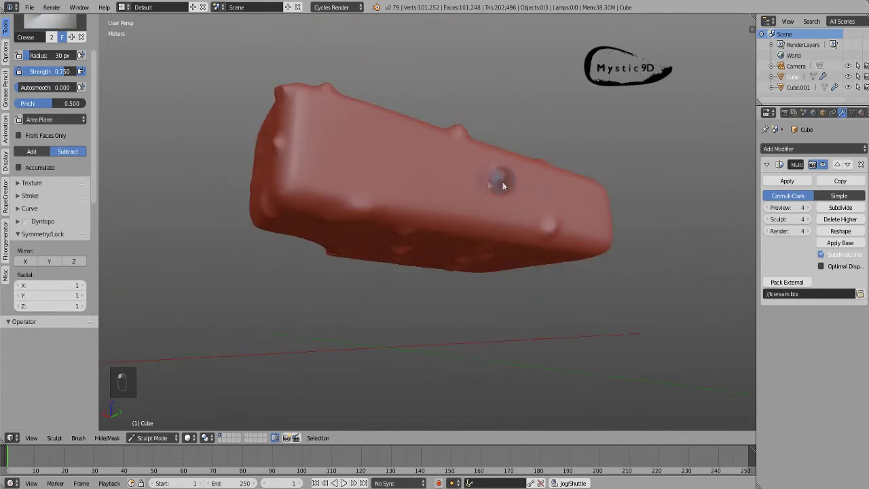
left_click(564, 253)
left_click_drag(586, 224, 536, 212)
left_click_drag(536, 212, 430, 121)
left_click_drag(467, 147, 502, 84)
- Resize the brush, review the whole bar, and switch to the Snake Hook brush for the bite edge
key("f")
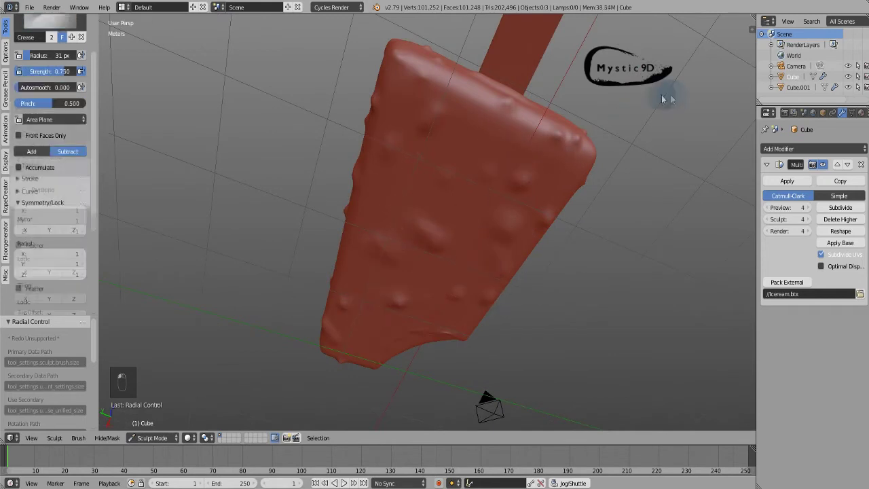
left_click_drag(580, 235, 525, 247)
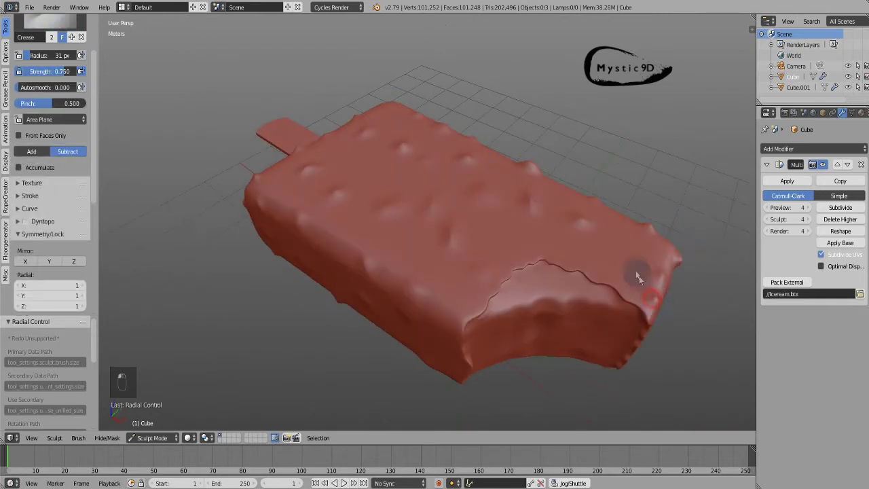
left_click_drag(512, 187, 617, 274)
key("k")
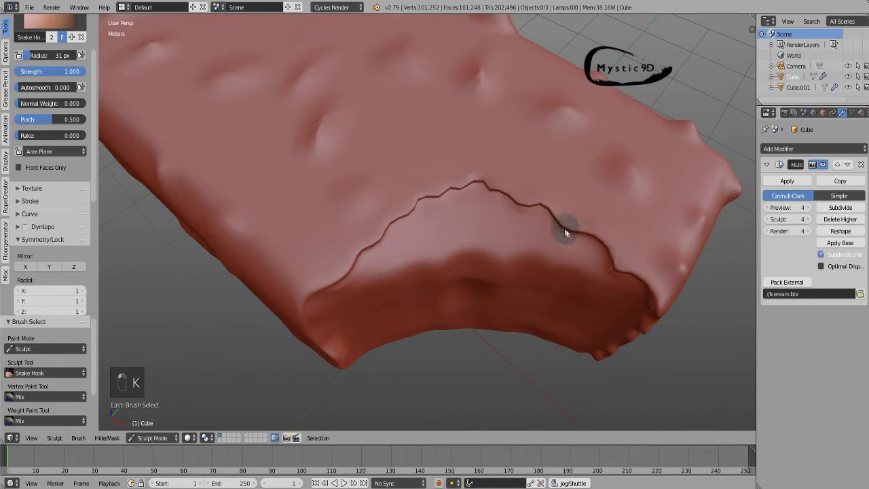
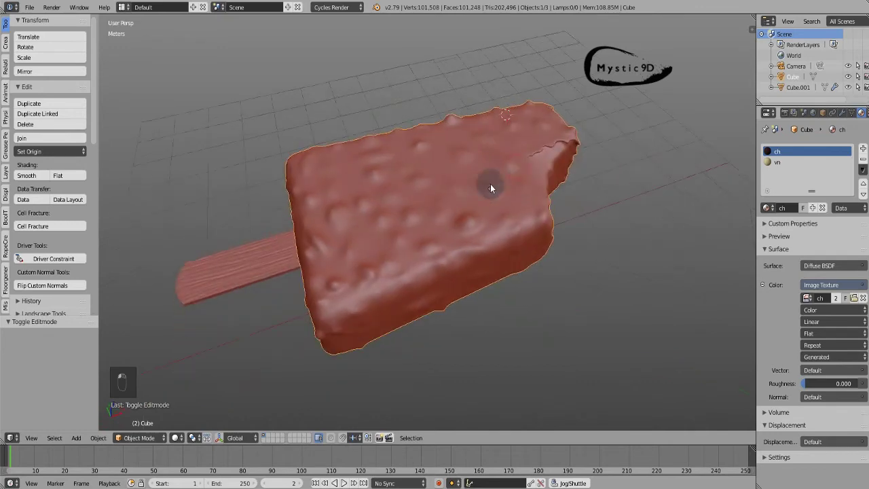
key("w")
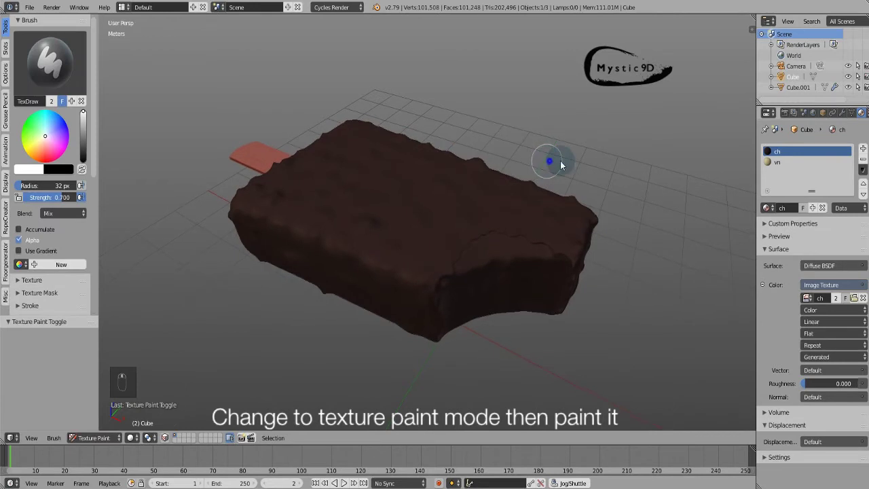
left_click_drag(532, 178, 479, 208)
key("f")
left_click(478, 208)
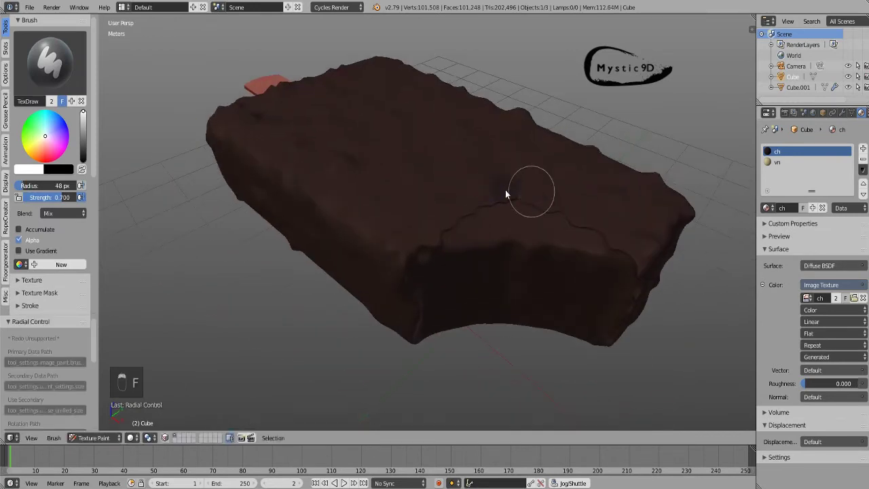
left_click_drag(789, 163, 856, 286)
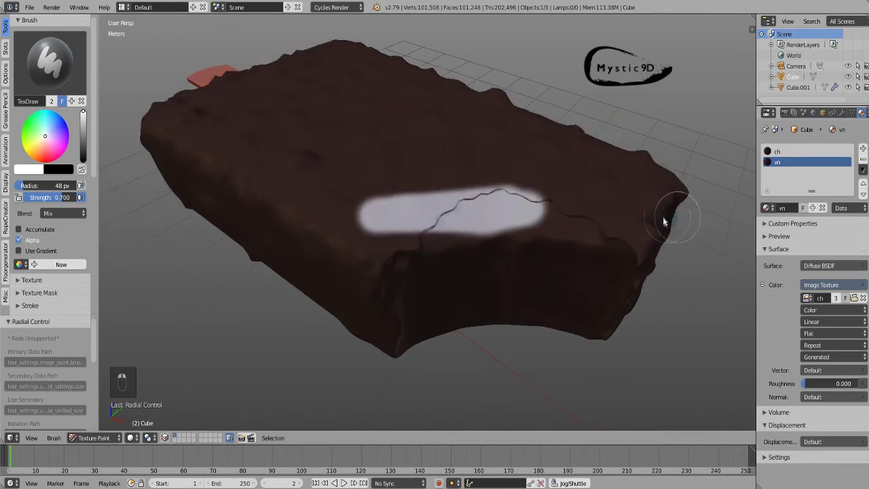
key("ctrl+z")
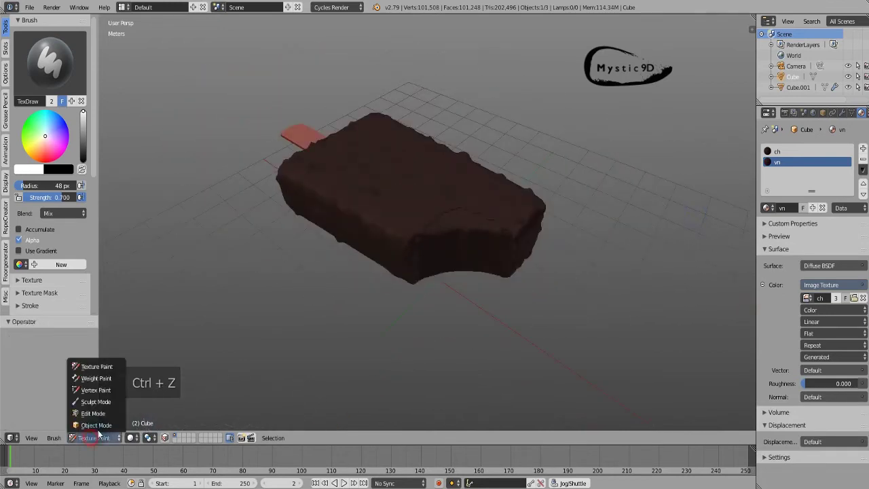
- Select the connected bite faces in Edit Mode so the vn material can be assigned to them
left_click_drag(598, 244, 764, 155)
key("Tab")
key("l")
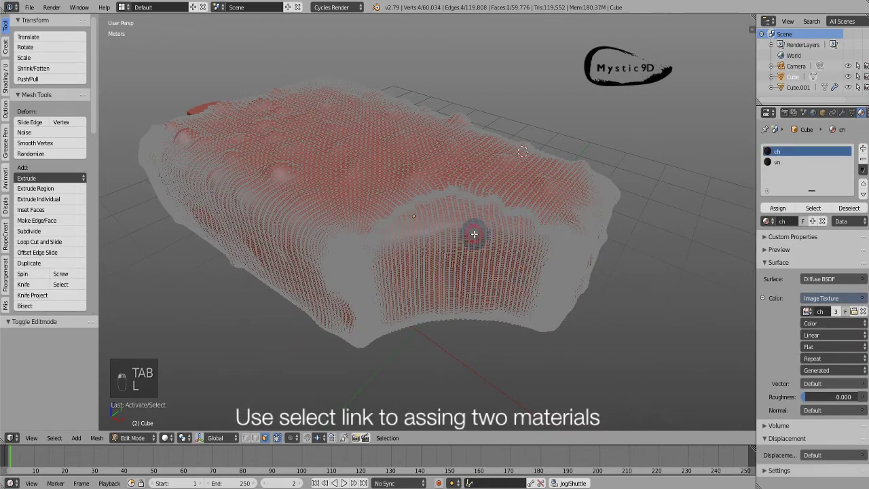
key("l")
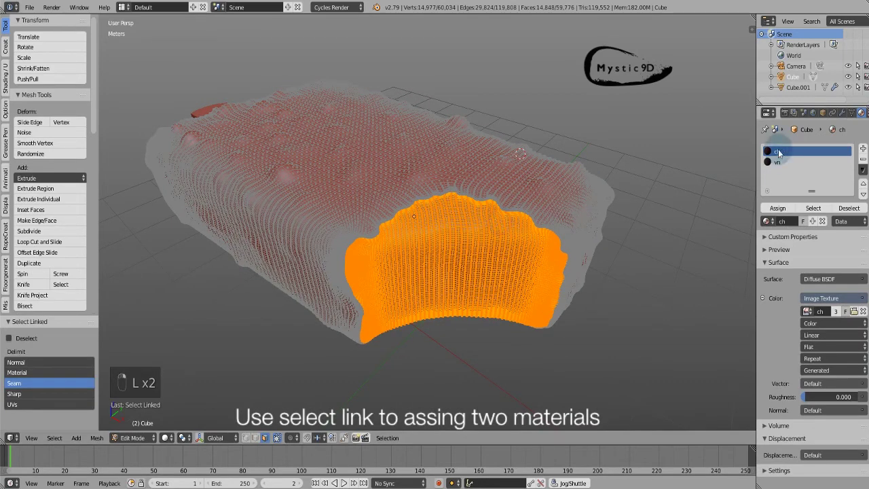
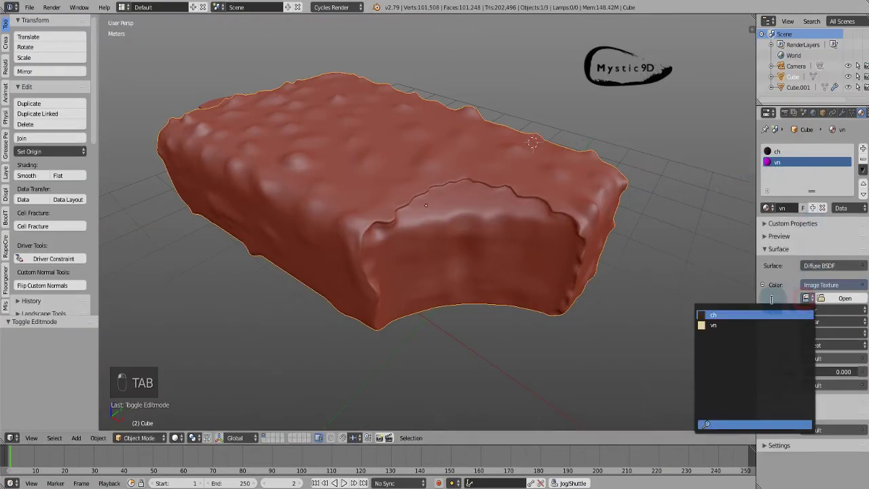
key("Tab")
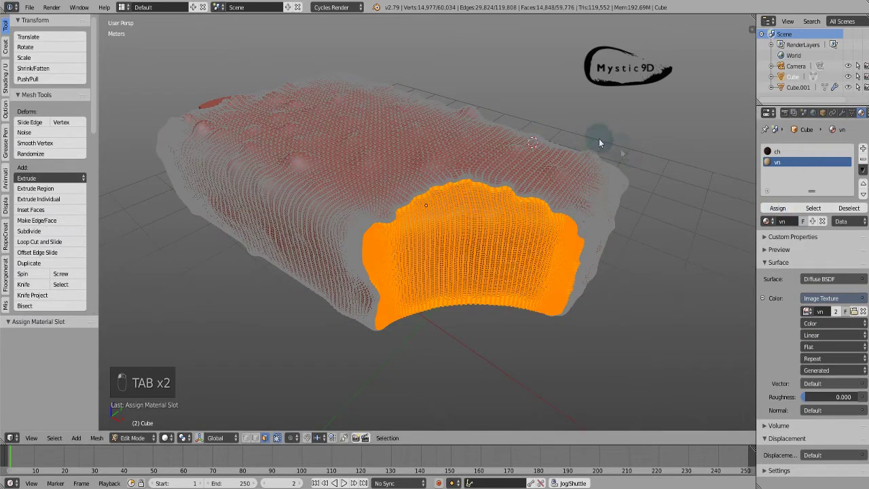
- Enter Texture Paint mode and size the TexDraw brush for painting the coating
key("Tab")
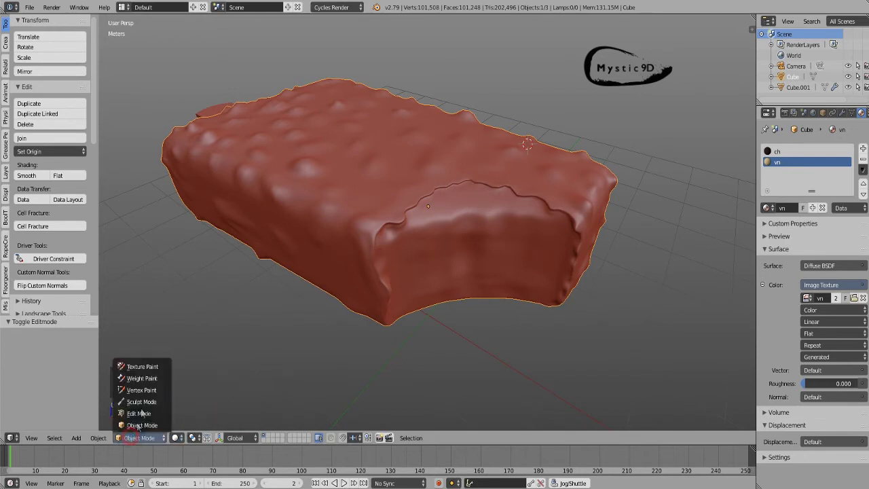
left_click(534, 210)
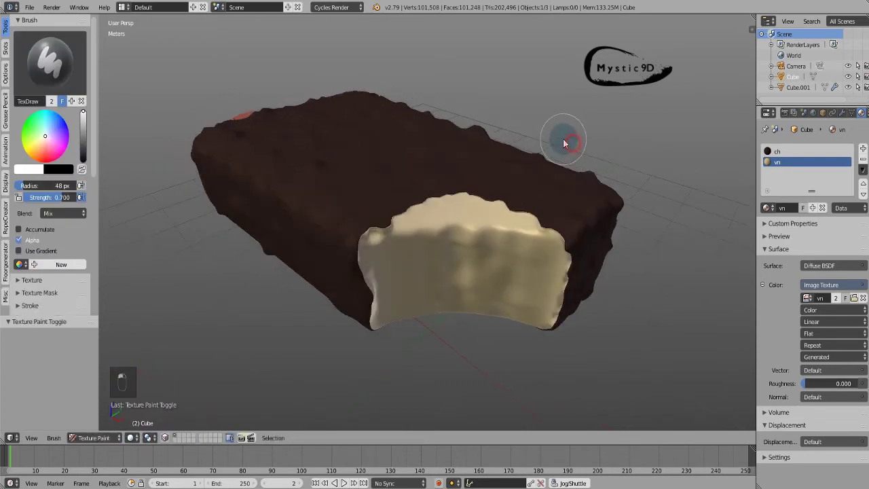
left_click_drag(560, 123, 714, 160)
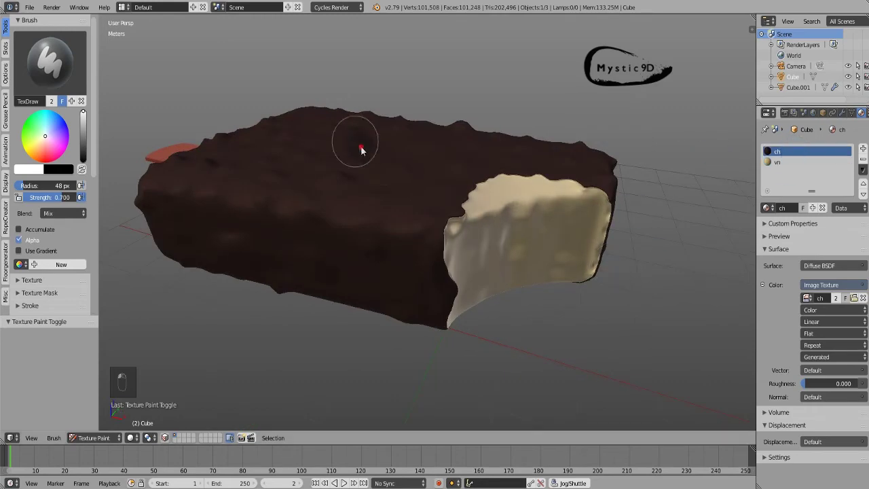
left_click_drag(470, 144, 550, 224)
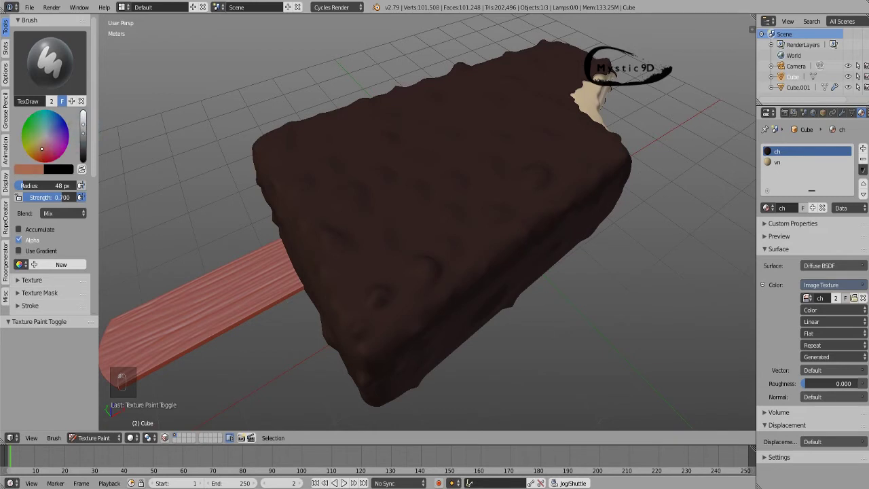
key("f")
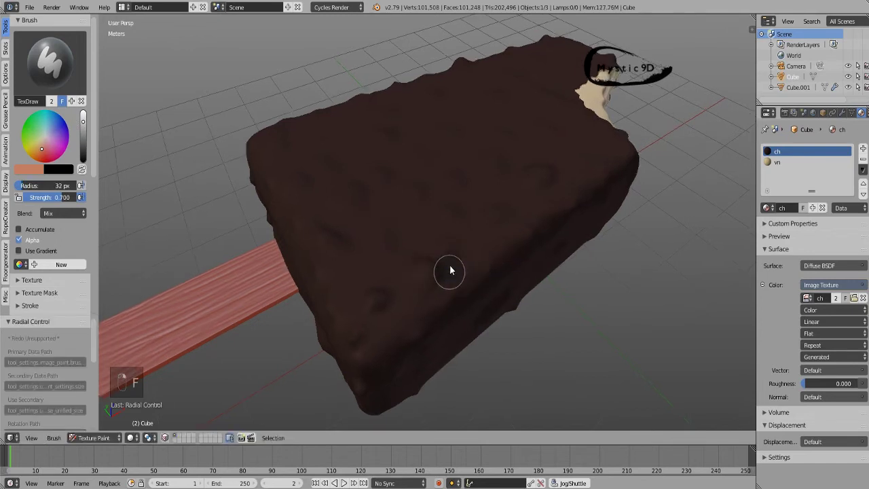
key("f")
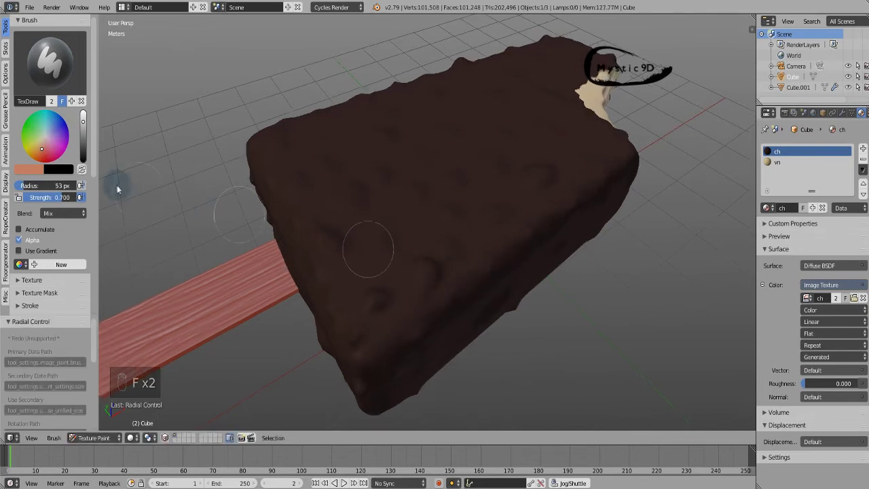
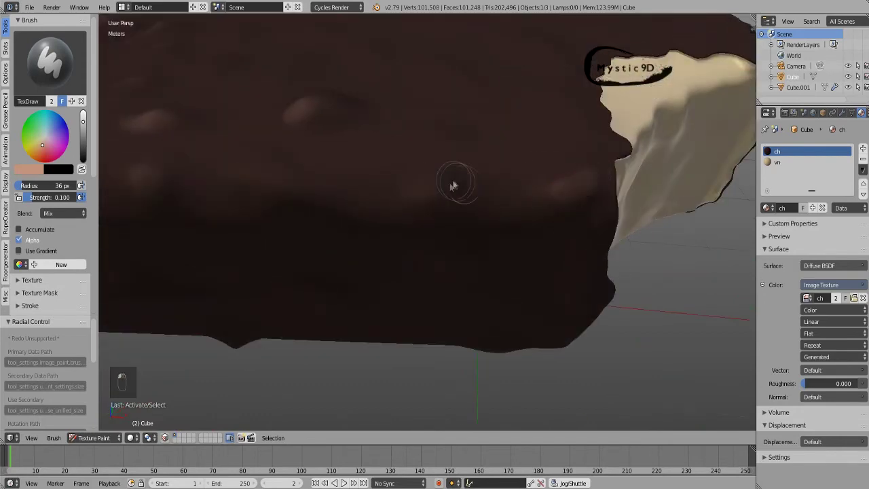
- Paint soft lighter-brown highlights on the coating's bumps, undoing stray strokes
middle_click(470, 197)
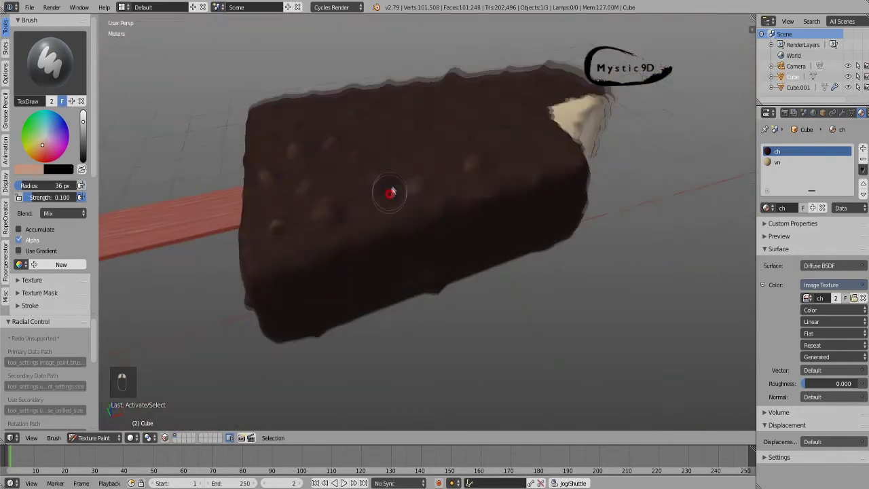
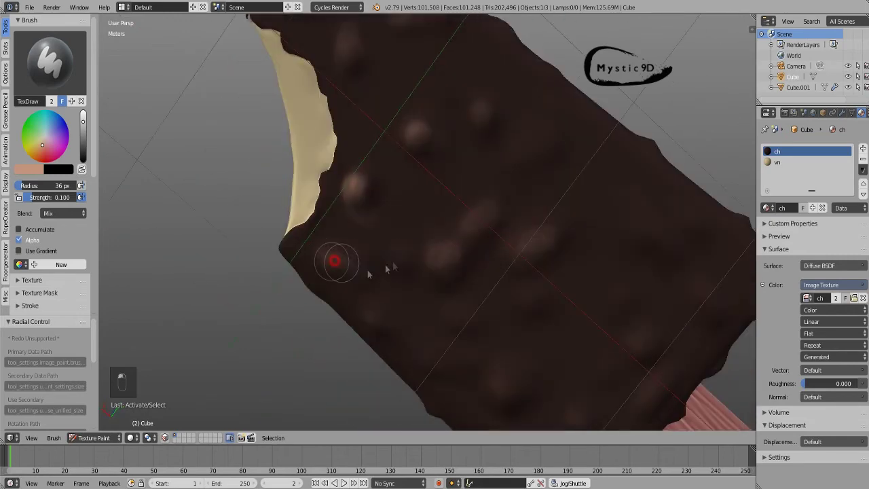
key("ctrl+z")
key("ctrl+z")
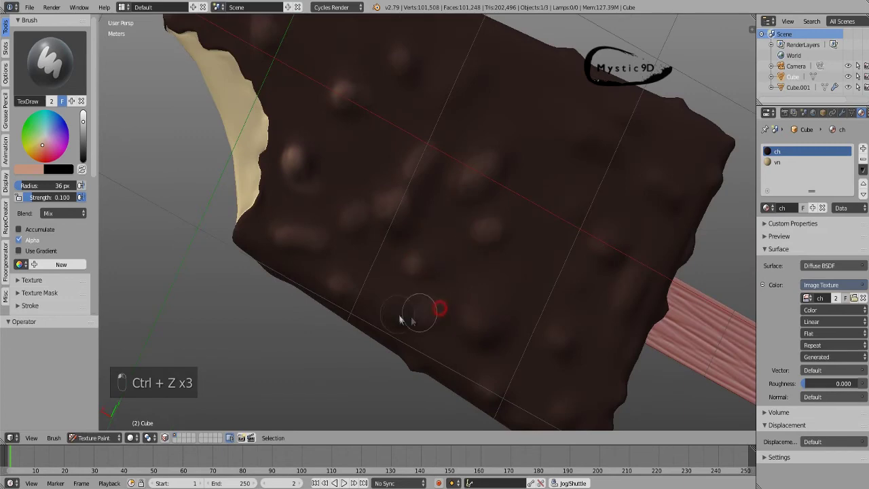
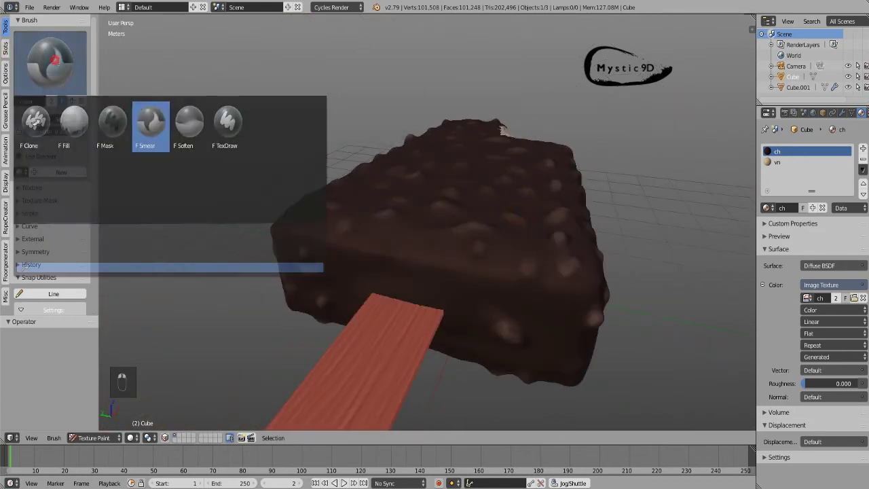
- Undo the last paint strokes while touching up the coating highlights
key("ctrl+z")
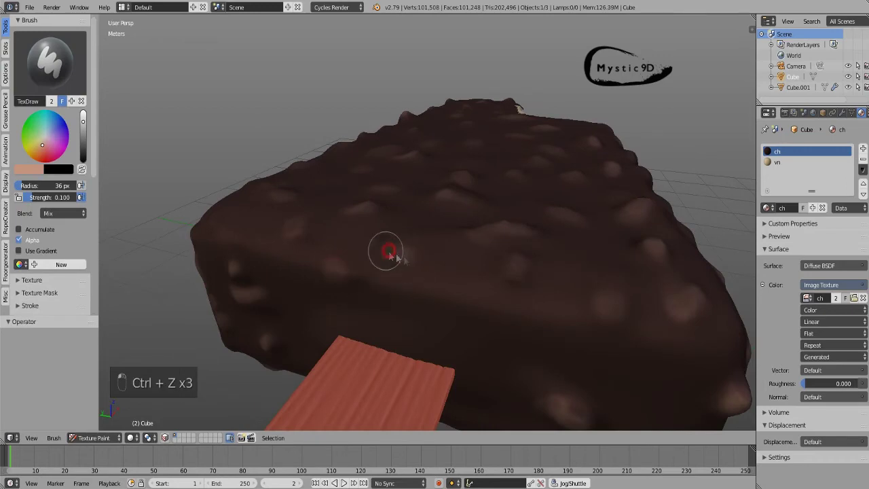
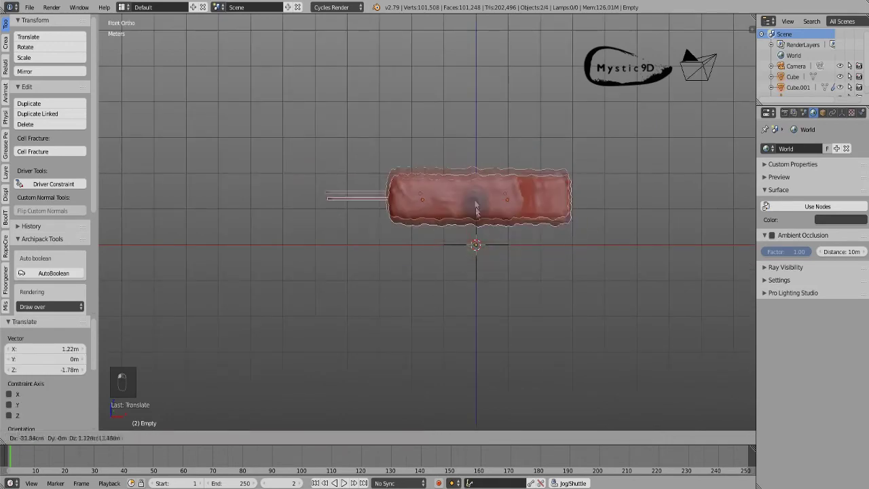
- Set origins to geometry and snap the cursor, bar and stick together at the bar's centre
key("z")
key("z")
key("shift+s")
key("ctrl+a")
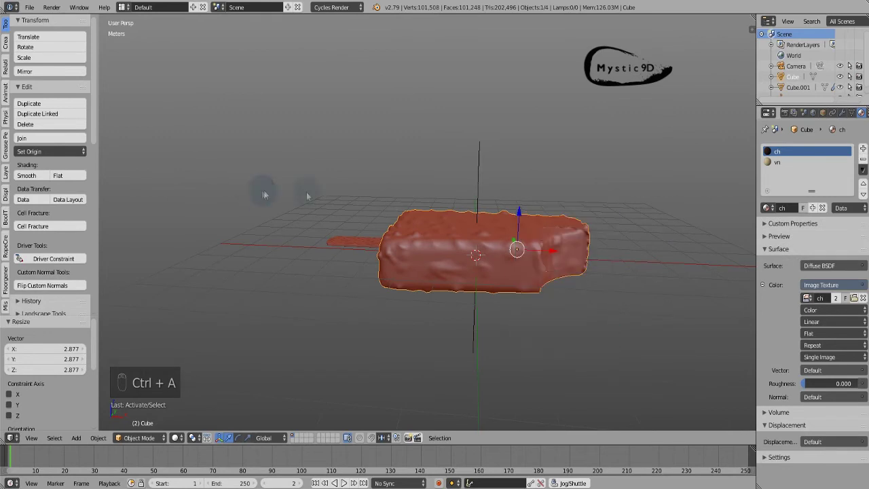
key("ctrl+shift+s")
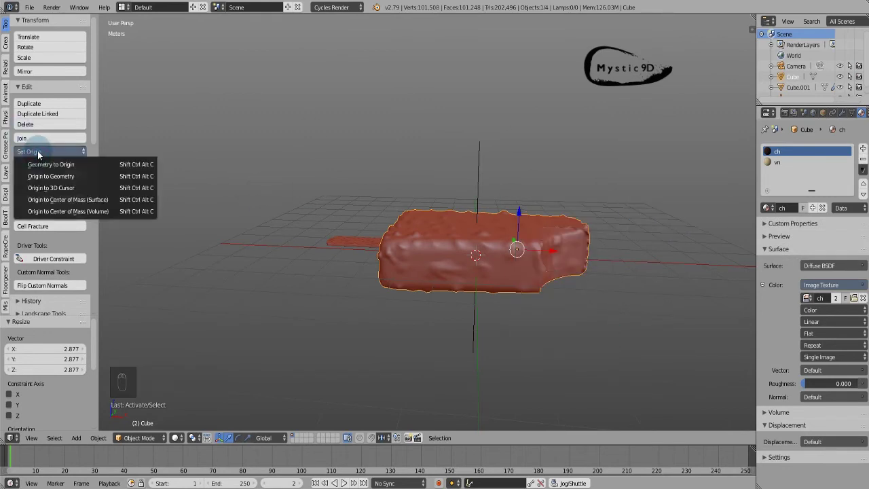
key("ctrl+z")
key("ctrl+shift+s")
key("ctrl+shift+s")
left_click_drag(84, 200, 32, 154)
key("ctrl+z")
key("ctrl+shift+s")
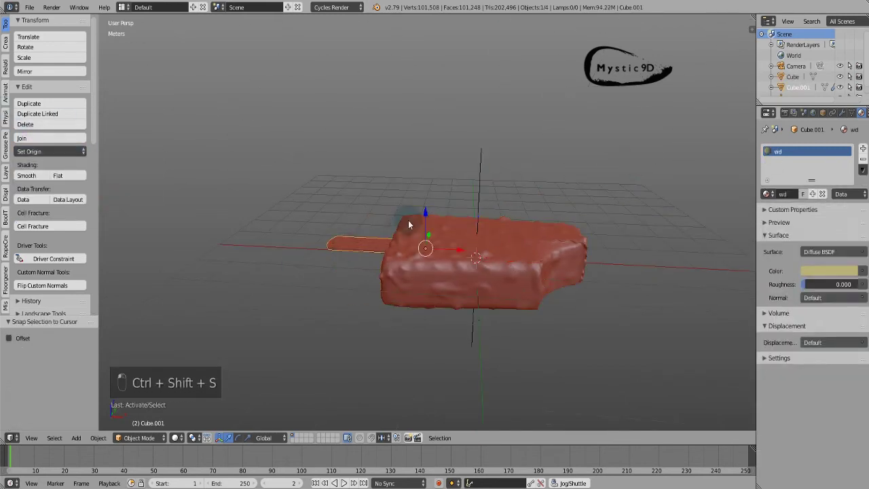
key("ctrl+shift+s")
- In front ortho view, position the empty along the bar and parent bar and stick to it (Ctrl+P Object)
key("KP_7")
key("z")
key("z")
key("z")
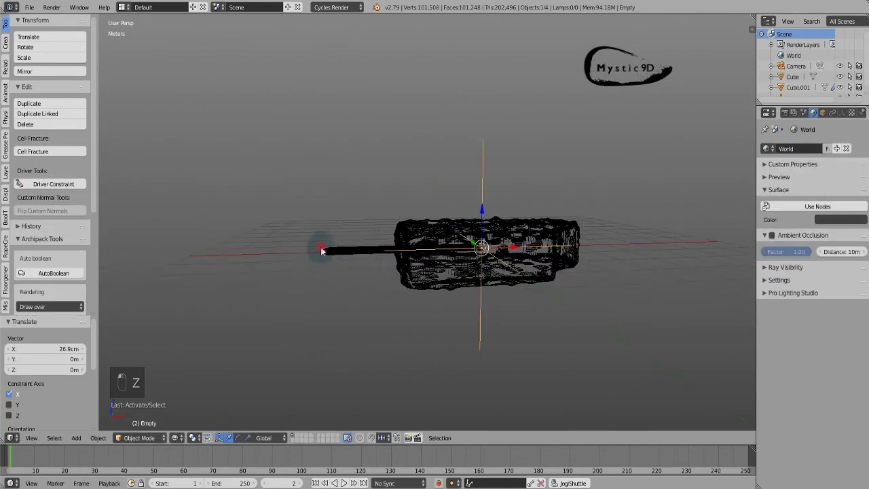
key("ctrl+p")
key("z")
key("q")
key("q")
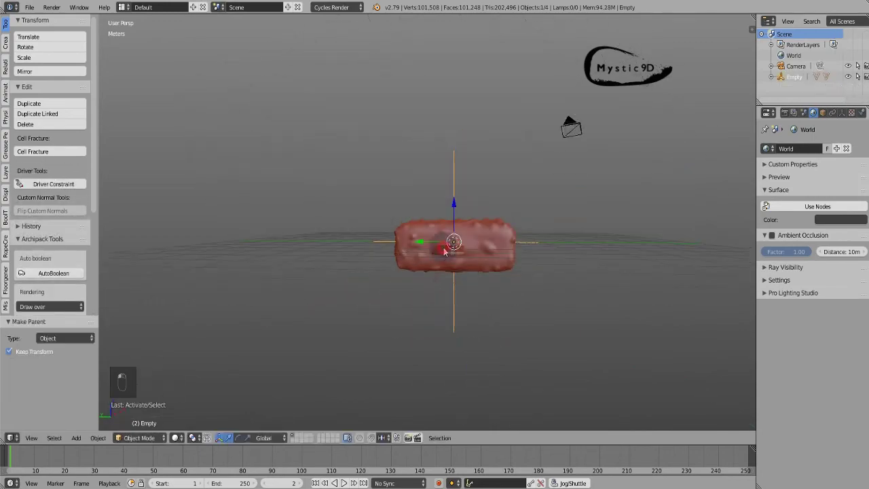
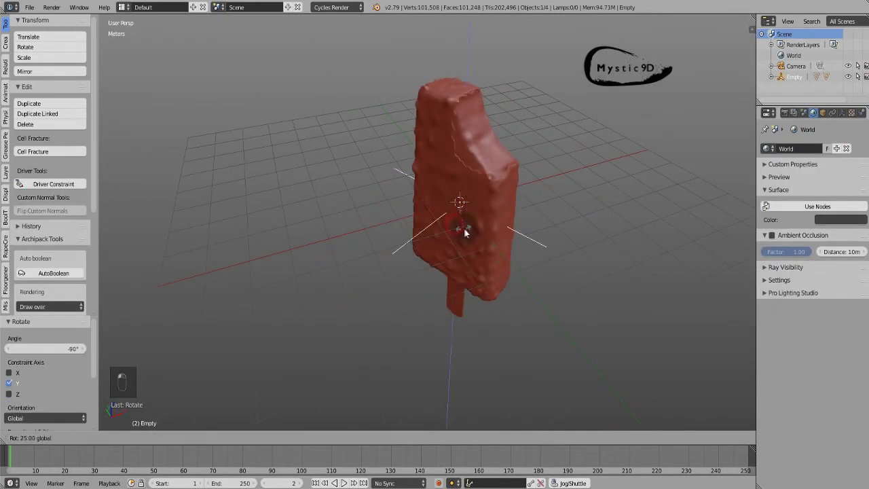
- Rotate the parent empty to tilt the whole bar diagonally
key("alt+space")
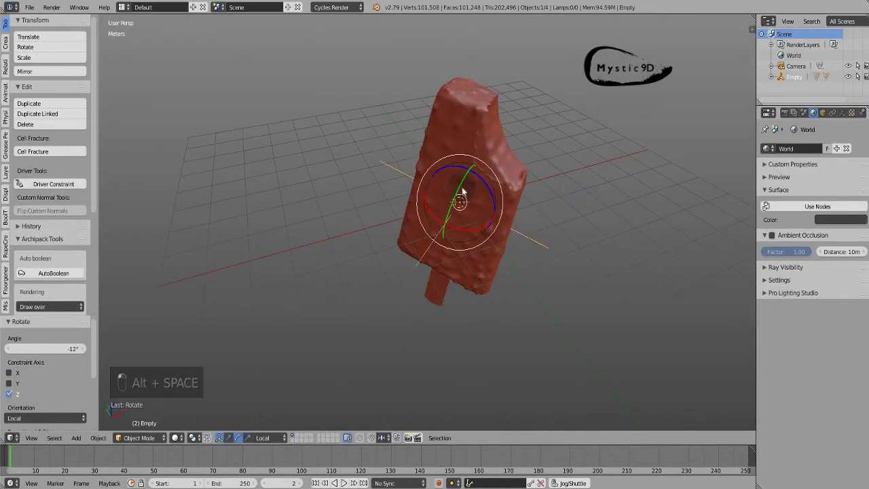
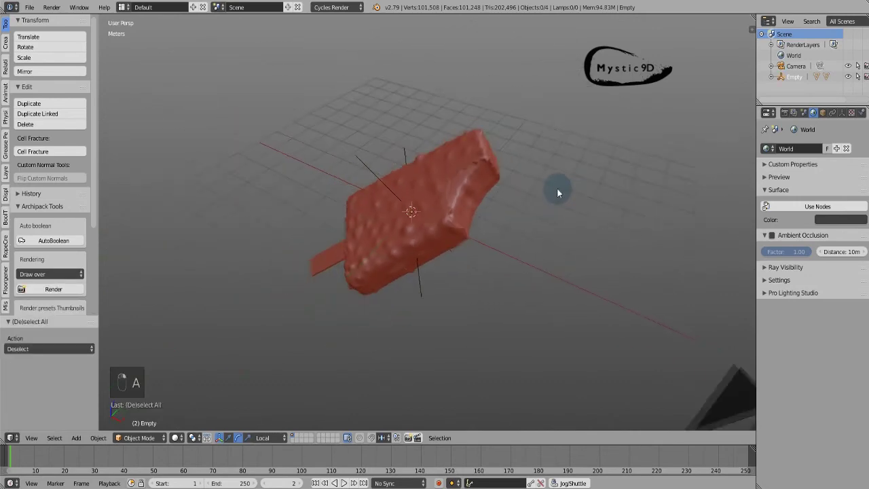
- Align the active camera to the current view so the tilted bar is framed, then select the camera
key("ctrl+alt+KP_0")
key("n")
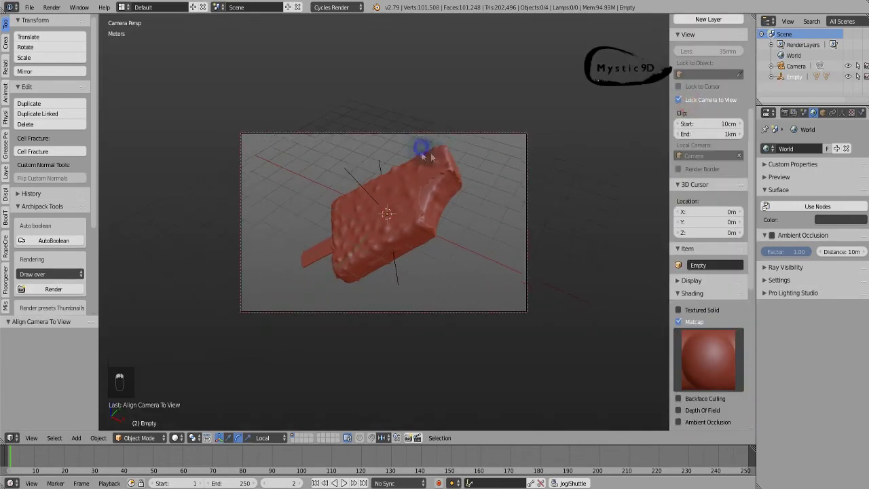
middle_click(462, 176)
middle_click(455, 184)
key("w")
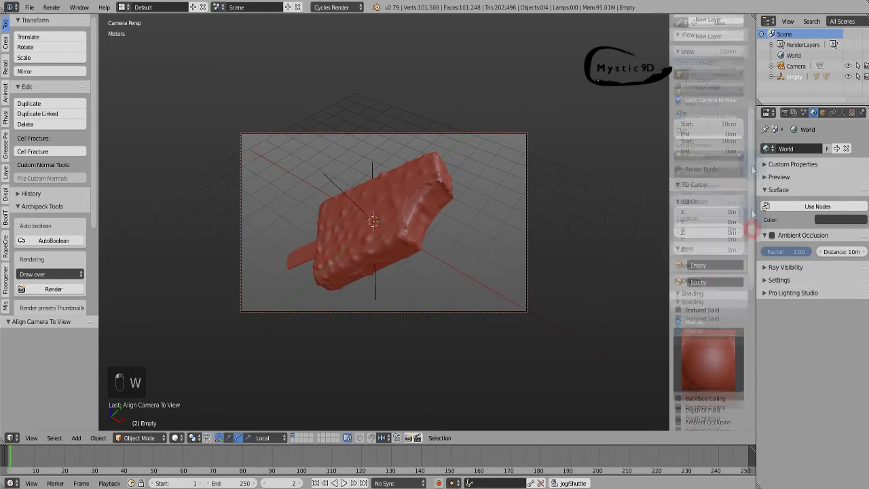